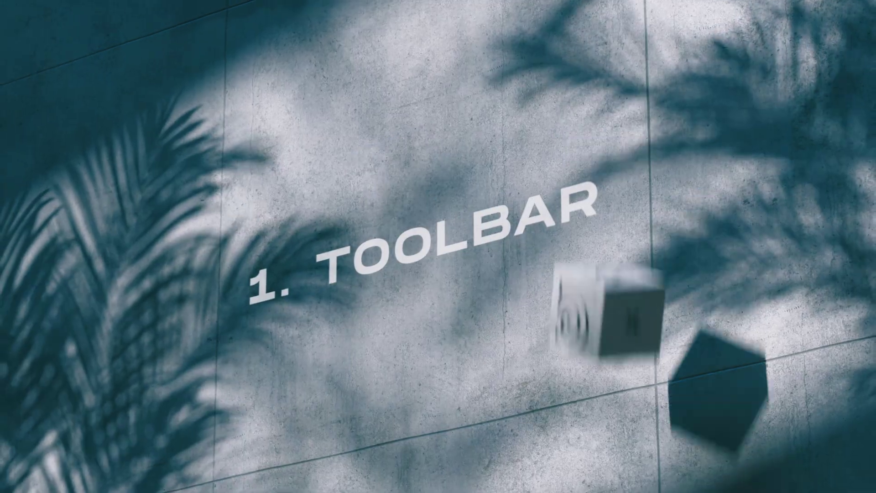
# Step: Toggle the IPR update options for deformations, materials, instancers and volumes, leaving all enabled
pyautogui.click(258, 51)
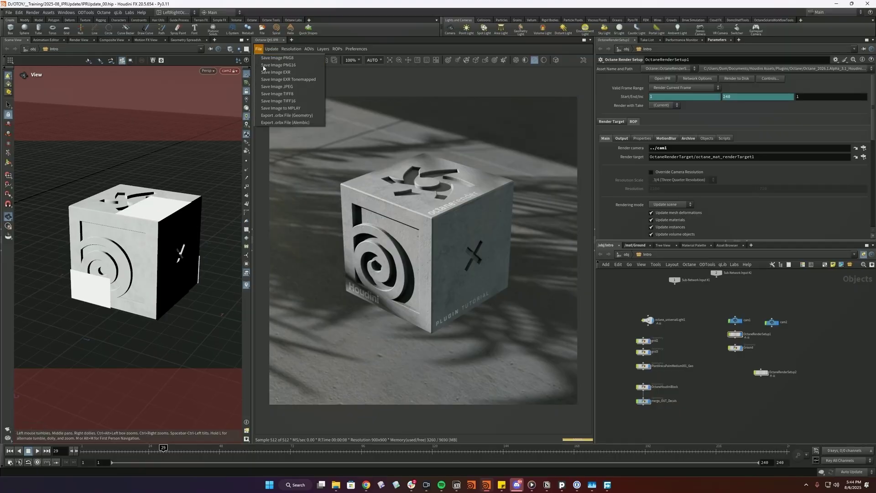
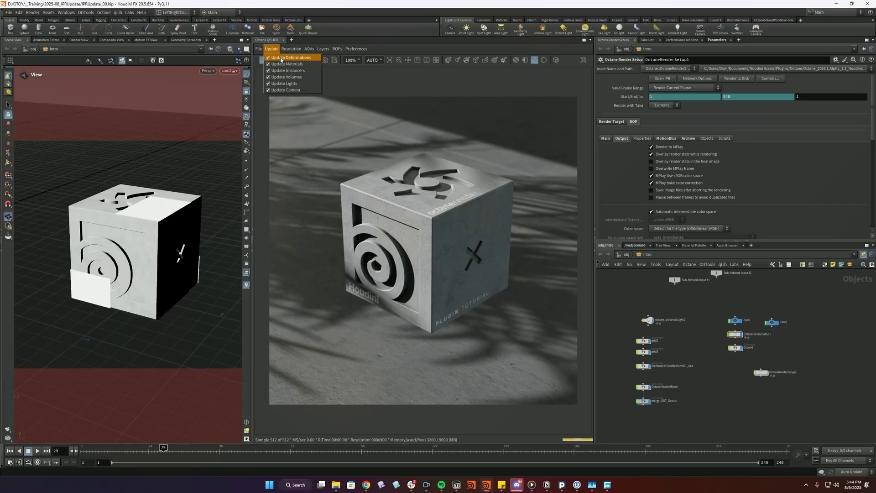
pyautogui.click(263, 63)
pyautogui.click(294, 52)
pyautogui.click(294, 52)
pyautogui.click(277, 48)
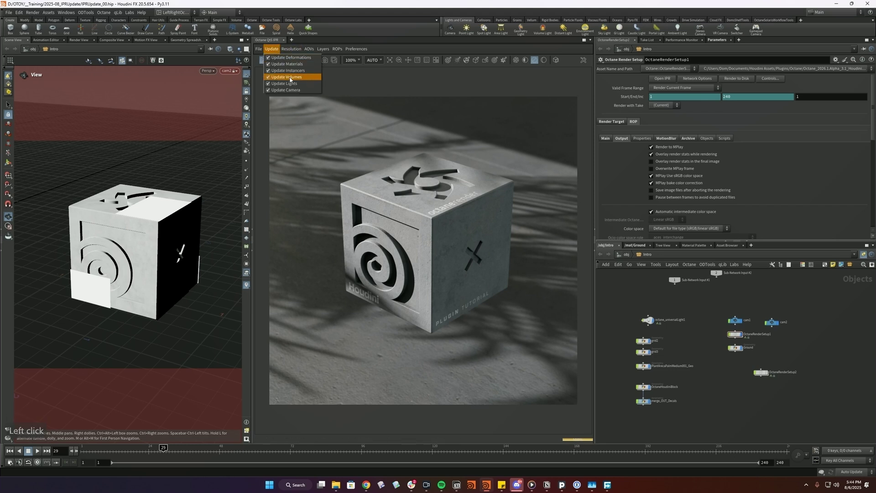
pyautogui.click(274, 54)
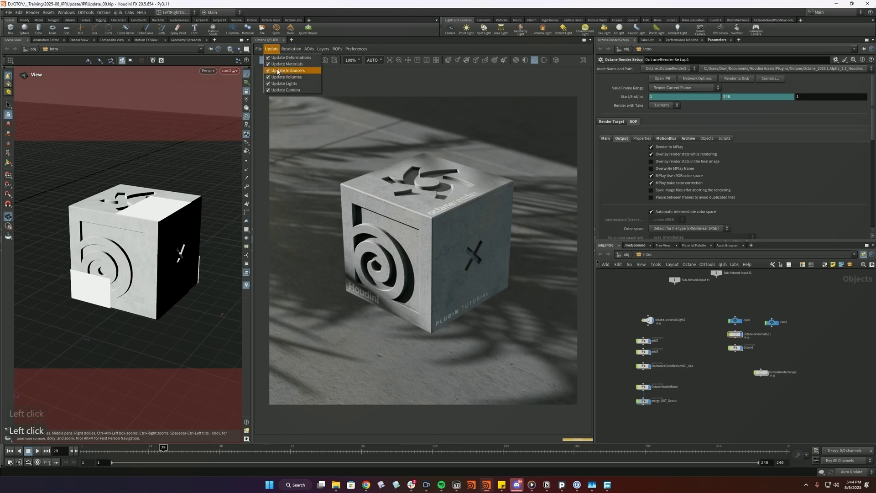
pyautogui.click(275, 49)
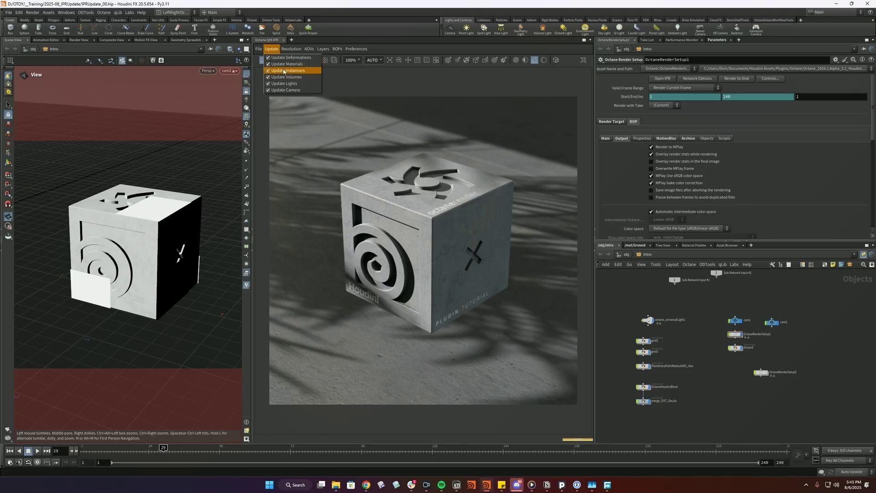
# Step: Review the remaining update and magnification choices and close the menu with the render at 100%
pyautogui.click(286, 49)
pyautogui.doubleClick(289, 50)
pyautogui.click(328, 69)
pyautogui.click(355, 65)
pyautogui.click(354, 69)
pyautogui.click(355, 64)
pyautogui.click(359, 108)
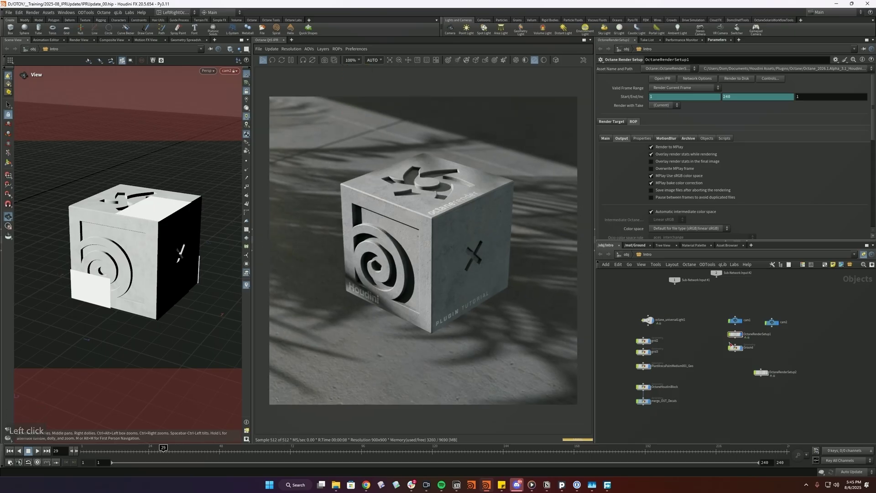
# Step: Switch the IPR from cam1's 900x900 resolution to viewport resolution and resize the render pane
pyautogui.click(749, 325)
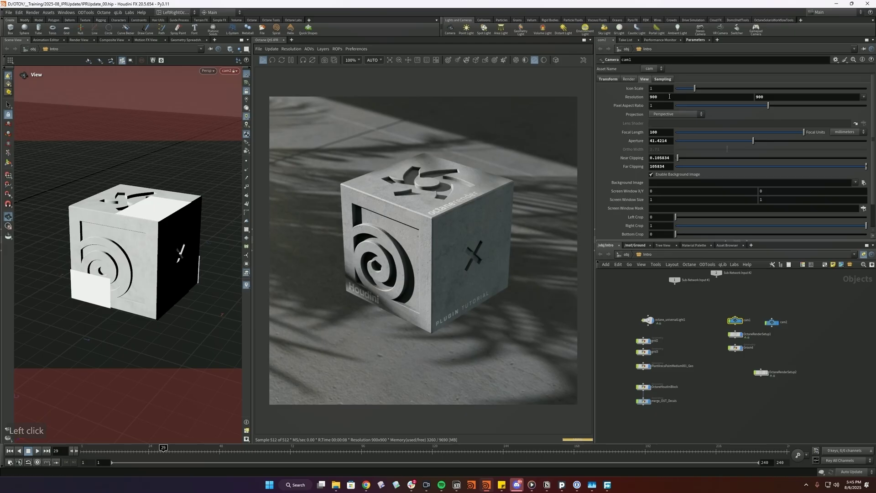
pyautogui.click(621, 319)
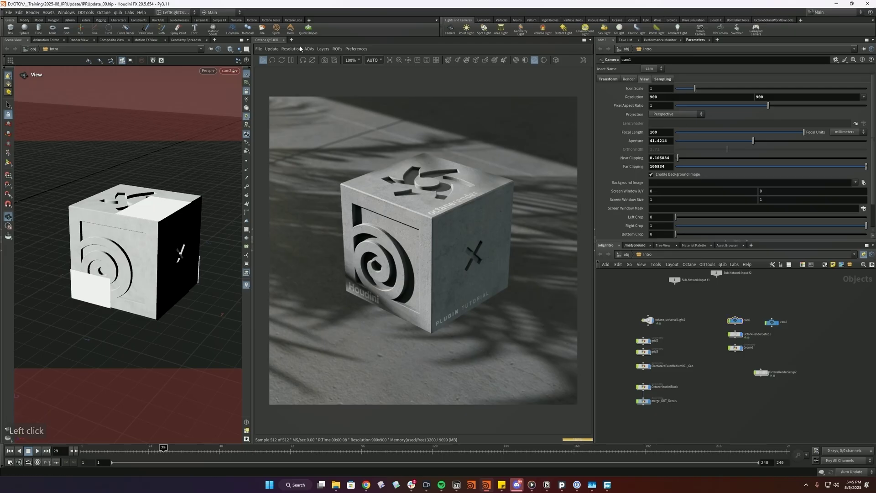
pyautogui.click(299, 49)
pyautogui.click(299, 66)
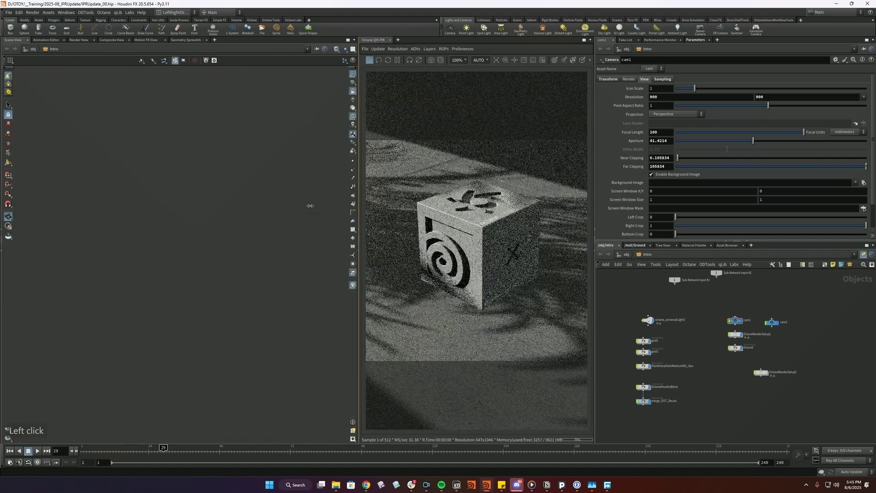
pyautogui.click(431, 50)
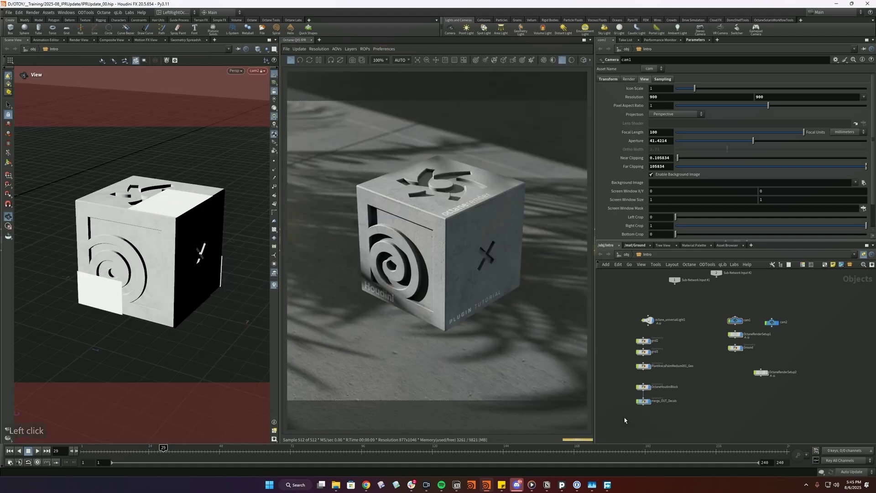
pyautogui.click(319, 52)
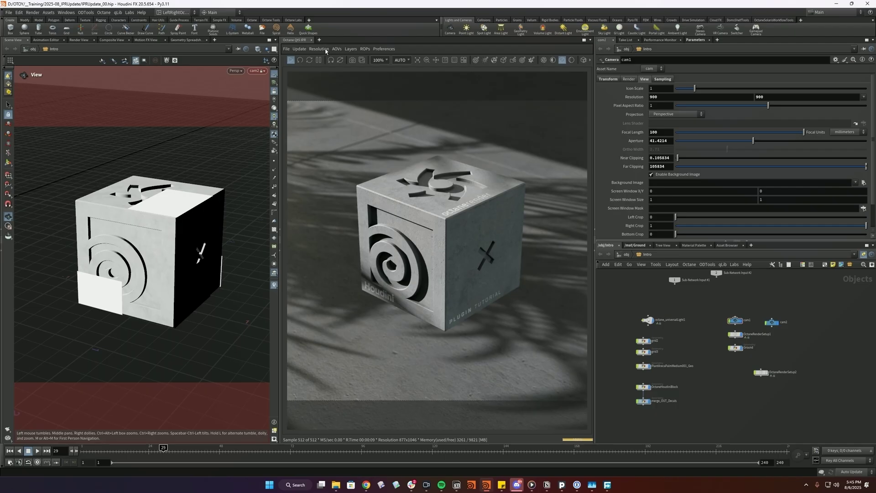
# Step: Browse the IPR AOVs menu and the render passes available on the render setup
pyautogui.click(325, 50)
pyautogui.click(337, 51)
pyautogui.click(396, 85)
pyautogui.doubleClick(723, 137)
pyautogui.click(619, 142)
pyautogui.click(617, 146)
pyautogui.click(635, 164)
pyautogui.click(654, 175)
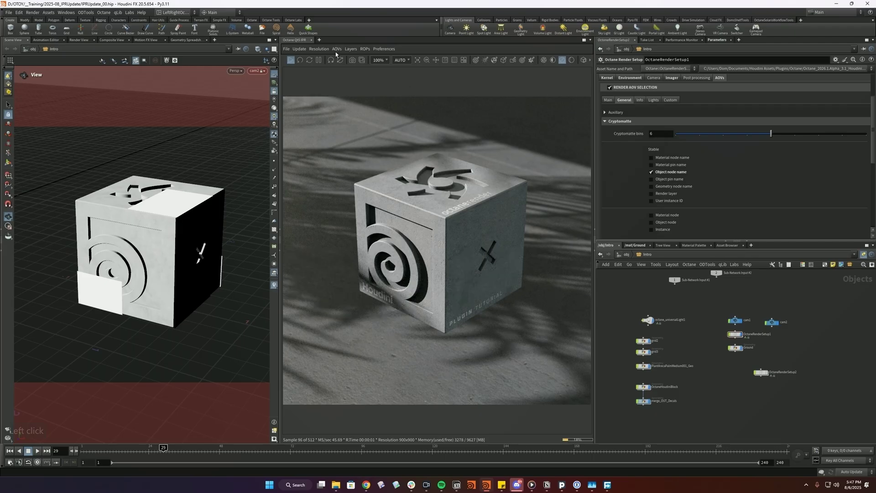
# Step: Display the cryptomatte passes in the live render, switching between them
pyautogui.click(343, 63)
pyautogui.click(344, 84)
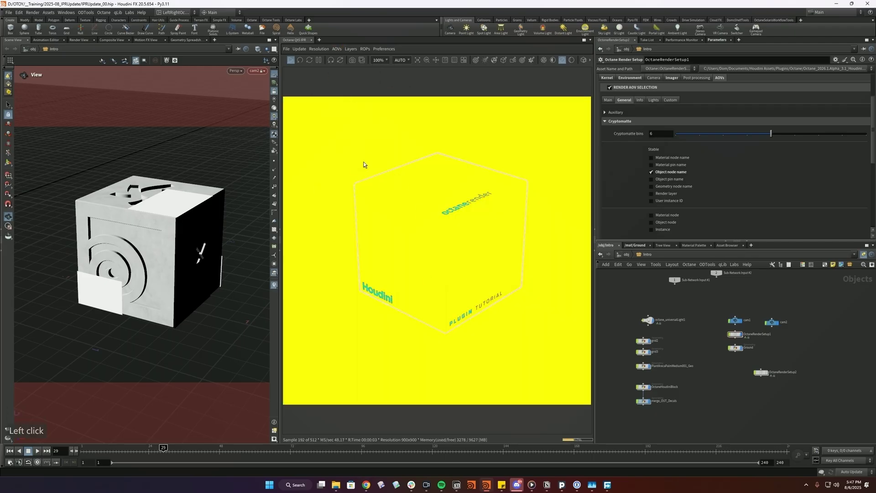
pyautogui.click(338, 49)
pyautogui.click(339, 65)
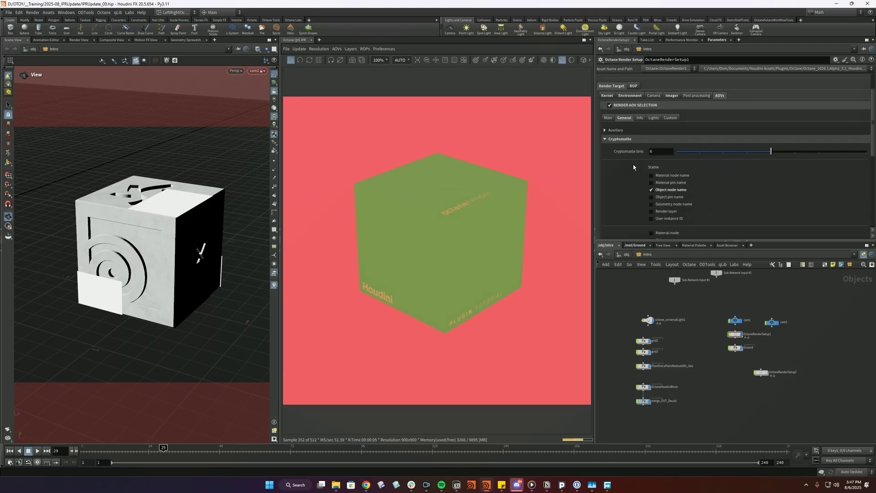
# Step: Cycle through the render layer passes and return the render to the beauty image
pyautogui.click(609, 138)
pyautogui.click(352, 53)
pyautogui.click(351, 54)
pyautogui.click(354, 65)
pyautogui.click(356, 72)
pyautogui.click(356, 54)
pyautogui.click(355, 60)
pyautogui.click(356, 52)
pyautogui.click(354, 61)
pyautogui.click(353, 59)
pyautogui.click(354, 64)
pyautogui.click(353, 54)
pyautogui.click(355, 61)
# Step: Copy OctaneRenderSetup from the ROPs list to create and select OctaneRenderSetup3
pyautogui.click(712, 356)
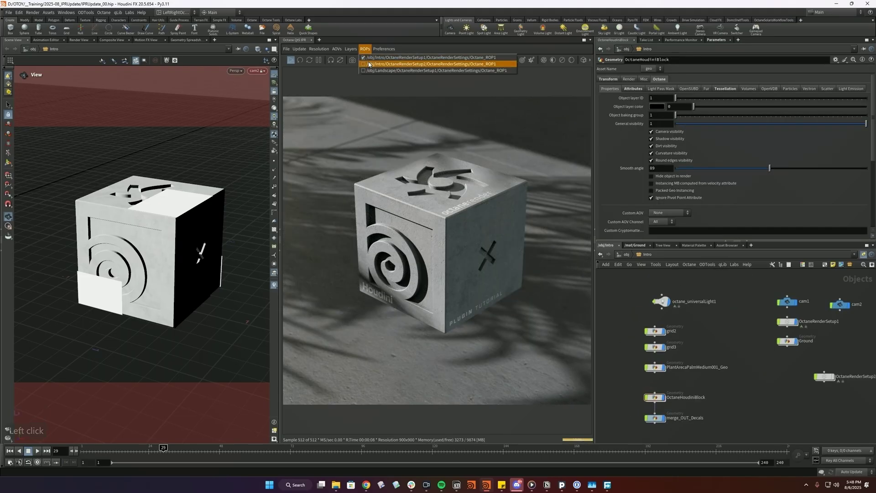
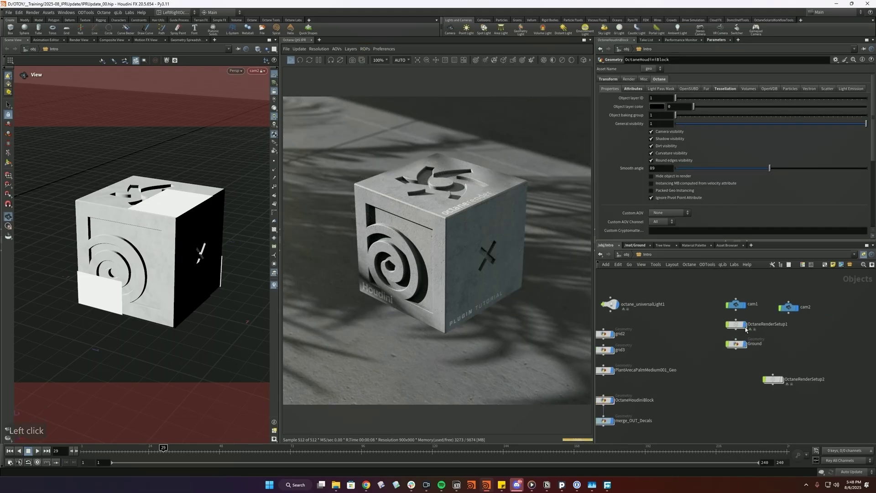
pyautogui.click(803, 328)
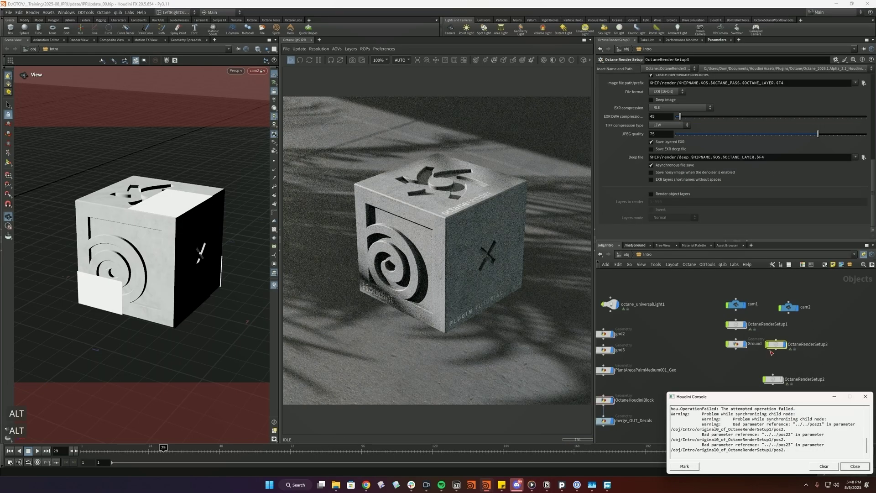
pyautogui.click(779, 335)
pyautogui.click(826, 382)
pyautogui.click(786, 326)
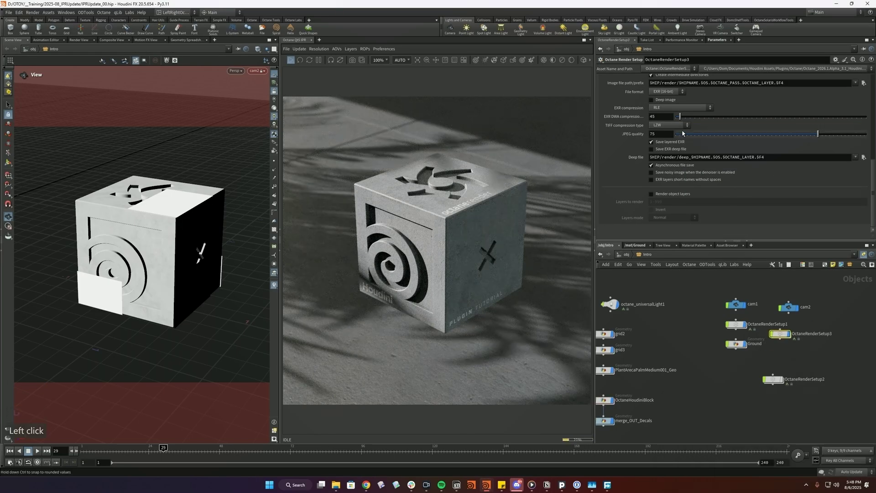
# Step: Set OctaneRenderSetup3's environment to Daylight with Set date and time enabled
pyautogui.click(629, 127)
pyautogui.click(629, 135)
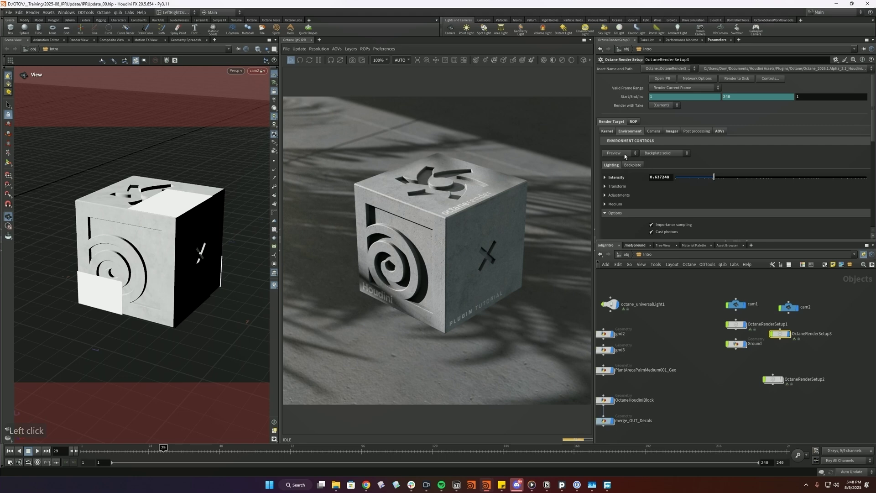
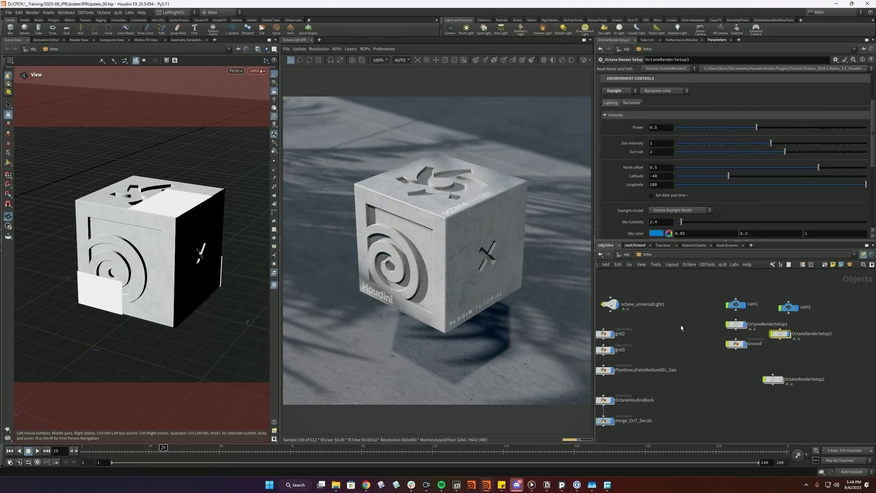
pyautogui.click(776, 325)
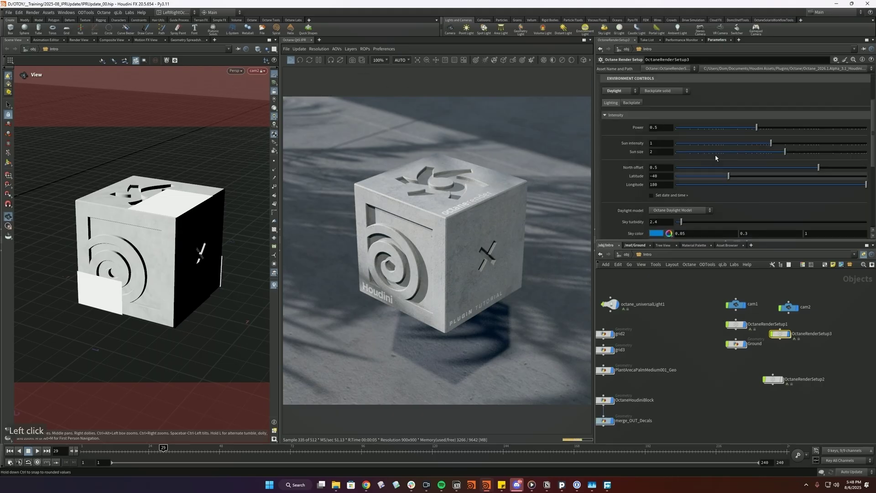
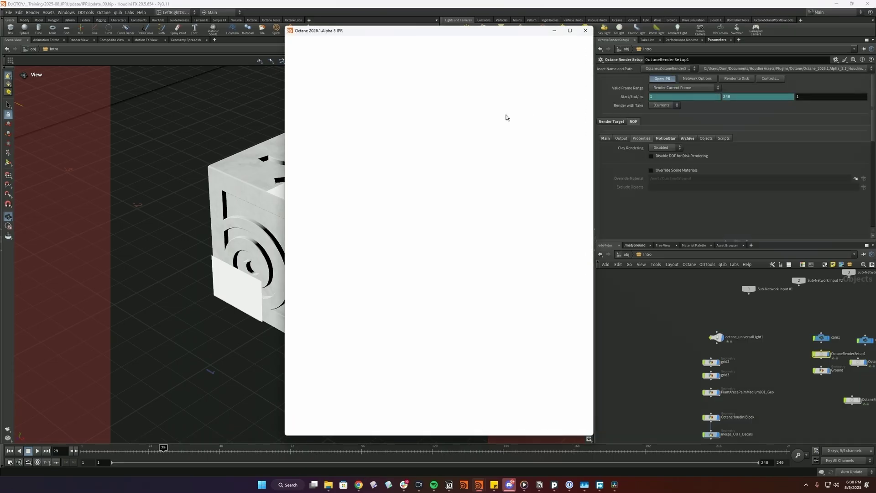
pyautogui.click(262, 77)
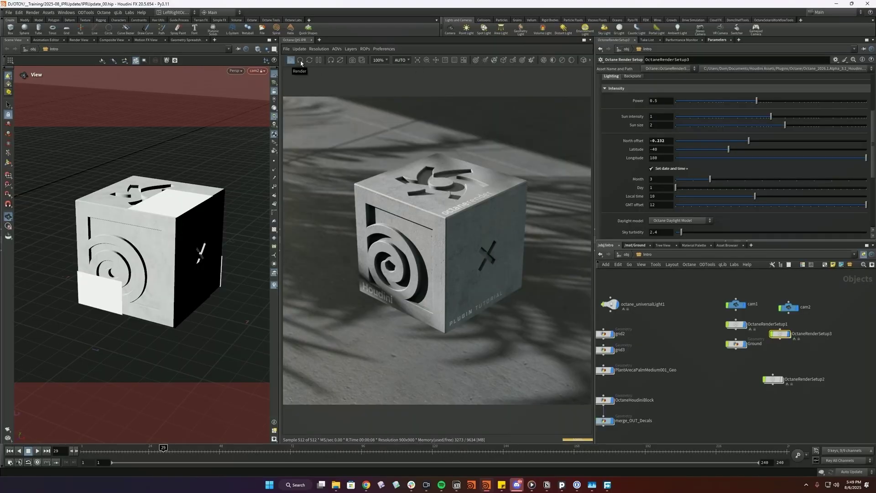
# Step: Restart the live render, reload the scene, push changes and save the scene file
pyautogui.click(310, 100)
pyautogui.click(294, 71)
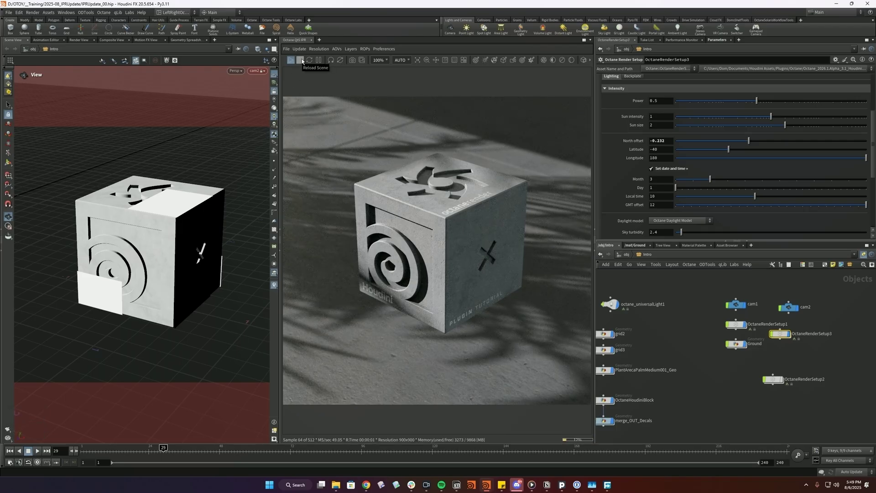
pyautogui.click(303, 60)
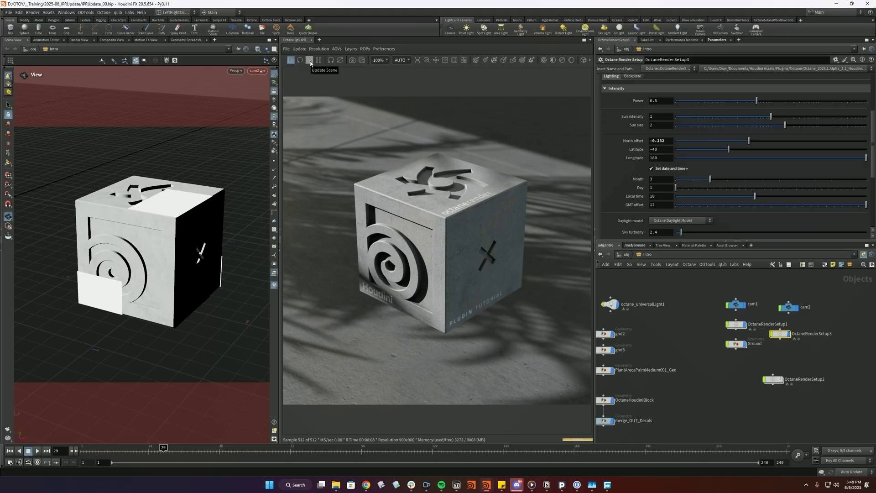
pyautogui.click(322, 64)
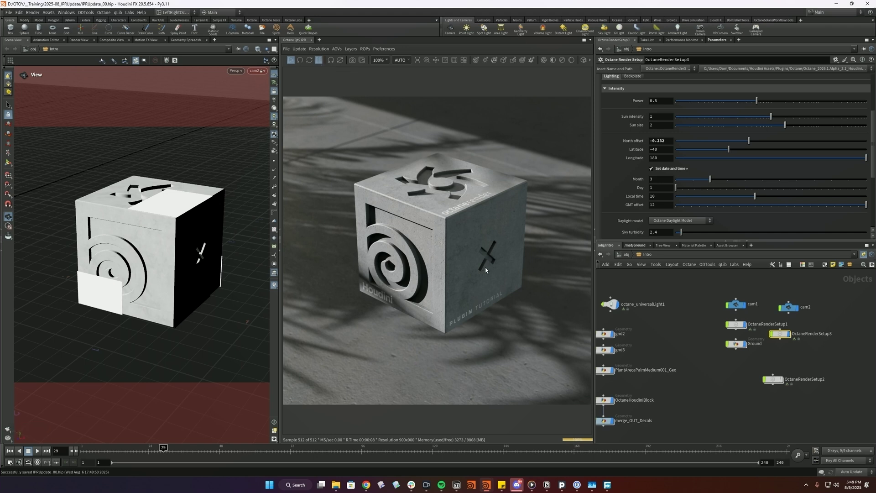
# Step: Select the Ground object and exclude it so the cube renders without its ground plane
pyautogui.click(739, 359)
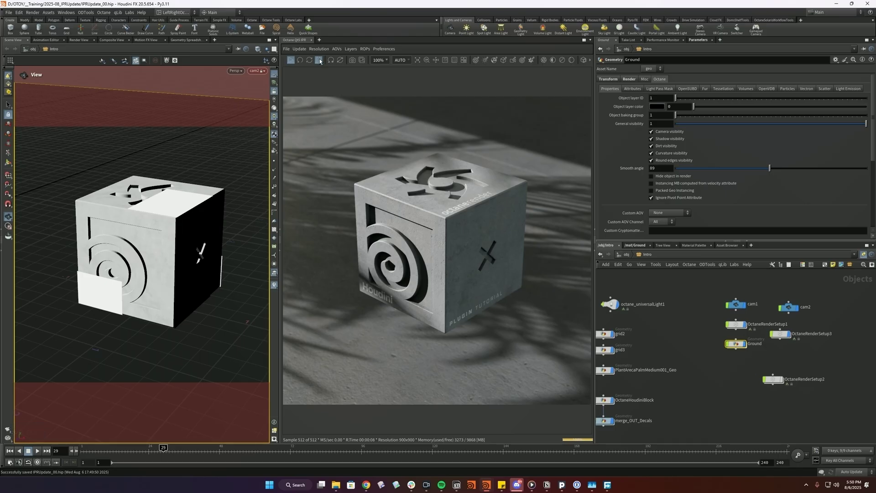
pyautogui.click(331, 64)
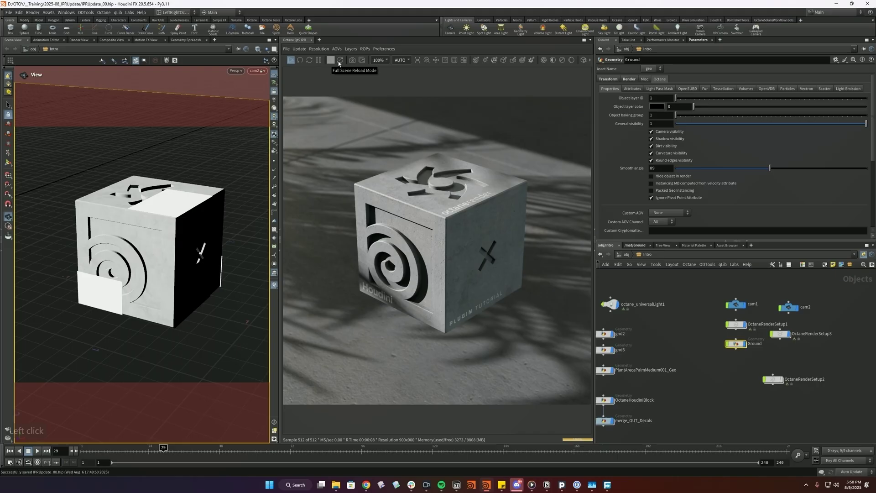
pyautogui.click(341, 63)
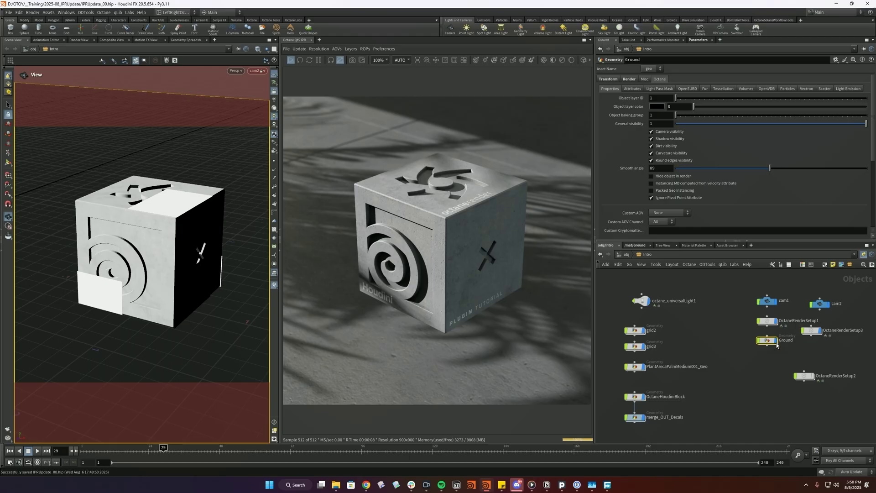
pyautogui.click(775, 358)
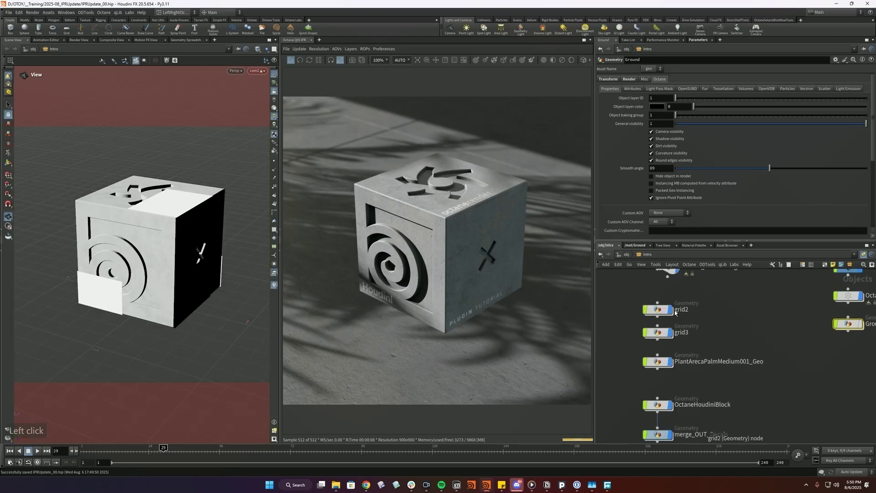
pyautogui.click(674, 311)
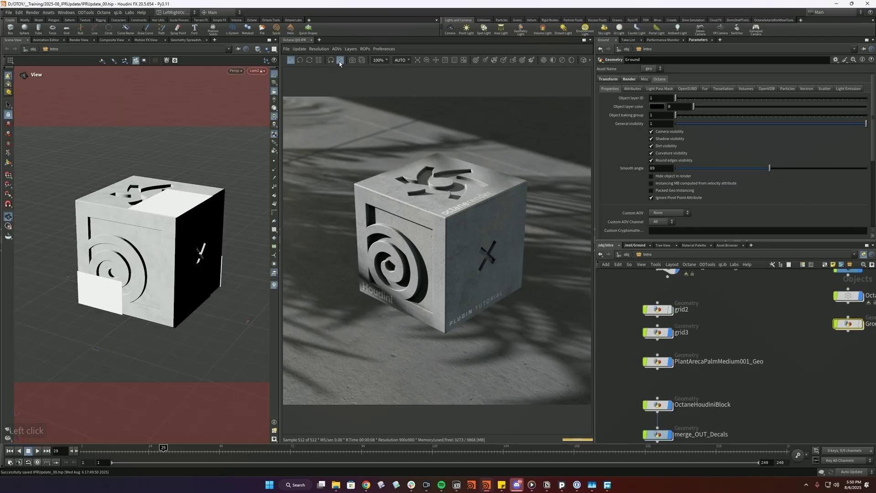
pyautogui.click(342, 63)
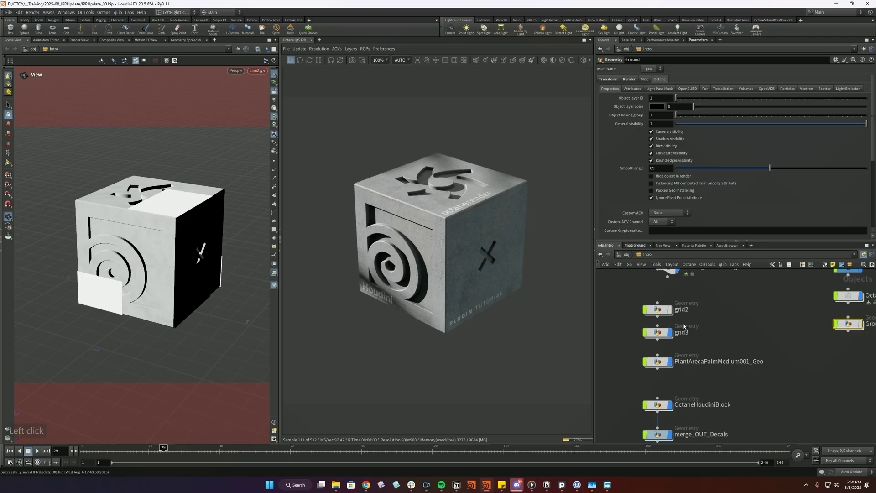
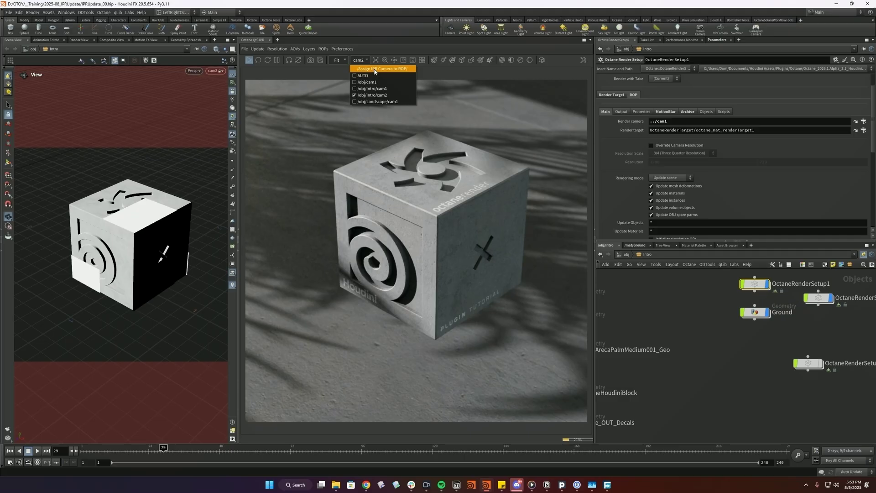
# Step: Choose AUTO in the IPR camera dropdown for the Octane preview
pyautogui.doubleClick(364, 61)
pyautogui.click(366, 76)
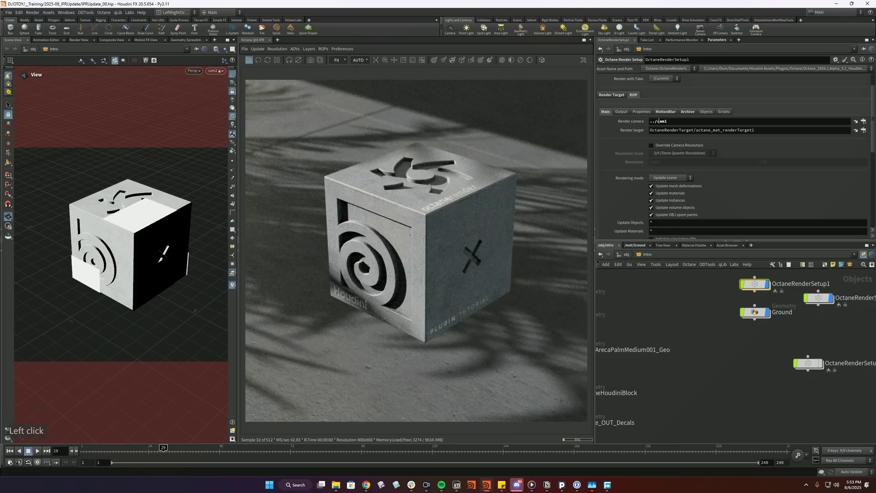
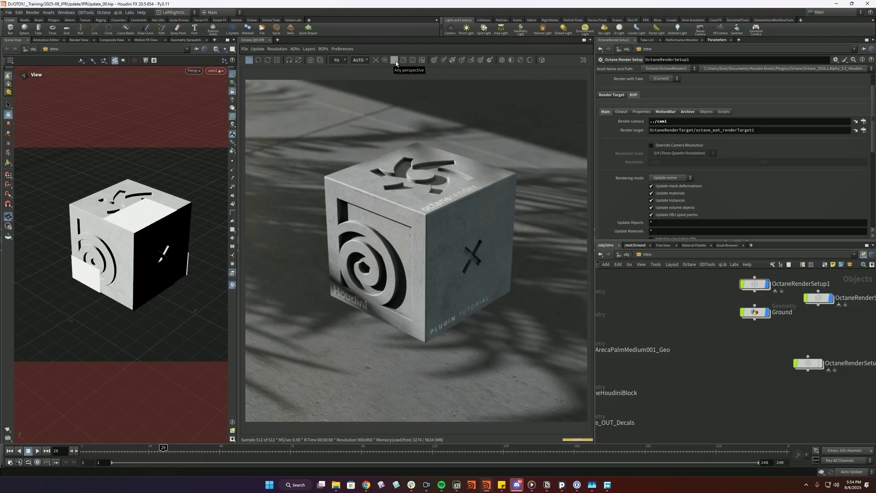
pyautogui.click(388, 62)
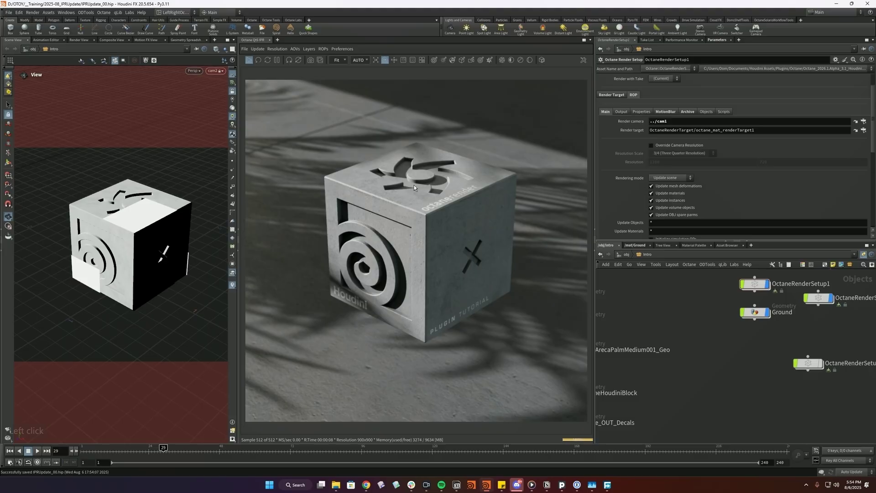
pyautogui.click(418, 266)
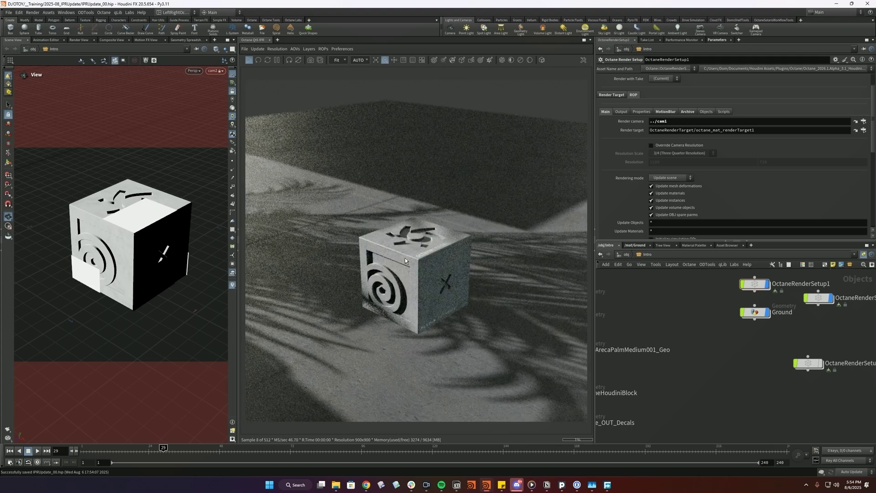
pyautogui.click(408, 248)
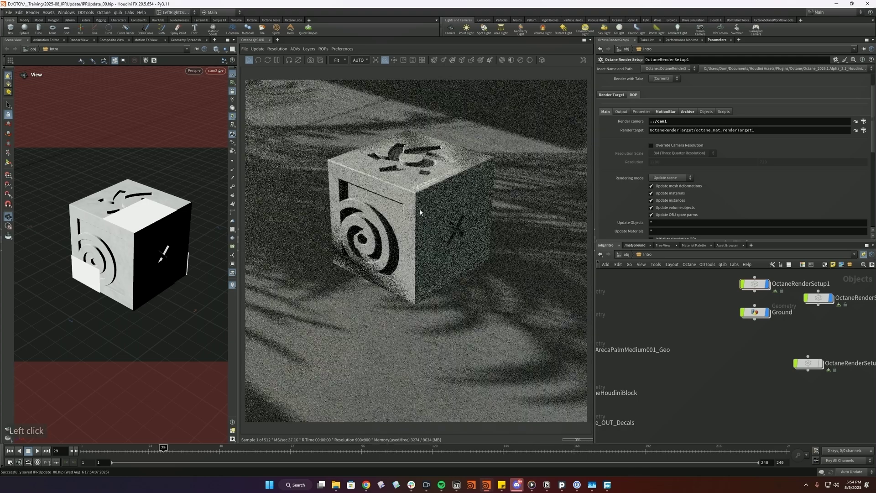
pyautogui.click(418, 246)
pyautogui.click(396, 64)
pyautogui.click(396, 63)
pyautogui.click(418, 215)
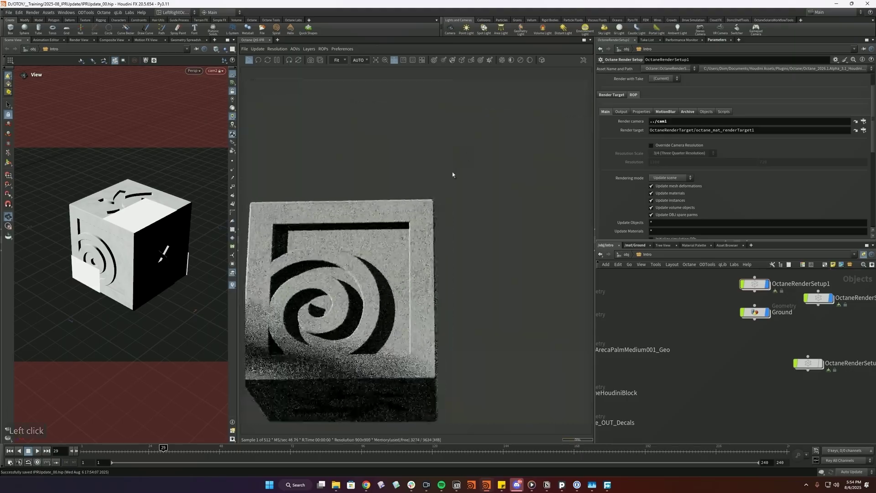
pyautogui.click(436, 220)
pyautogui.rightClick(437, 222)
pyautogui.click(428, 216)
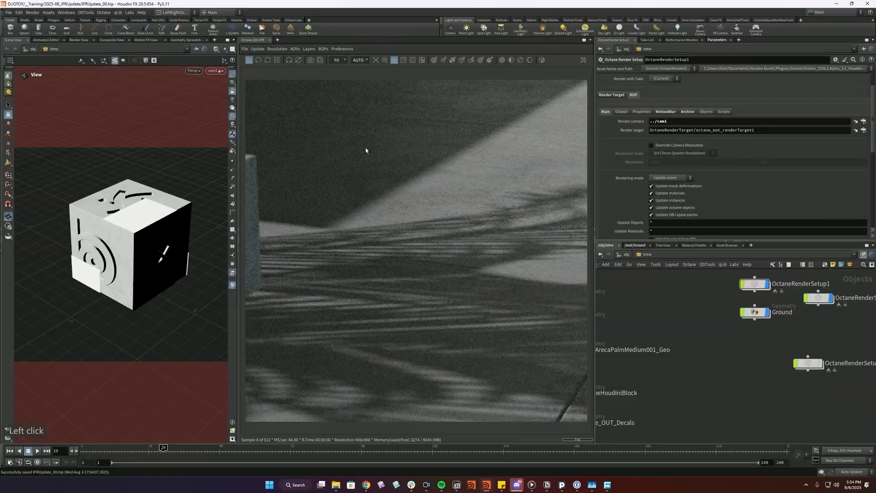
pyautogui.click(397, 63)
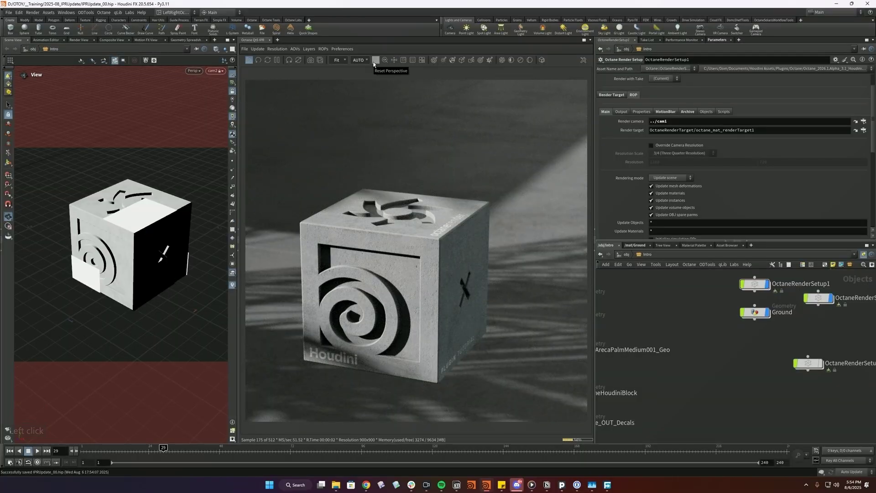
pyautogui.click(375, 63)
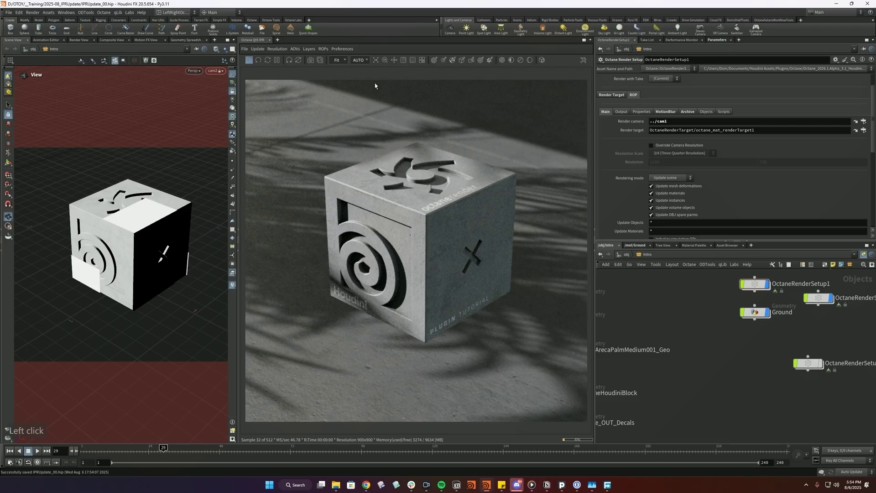
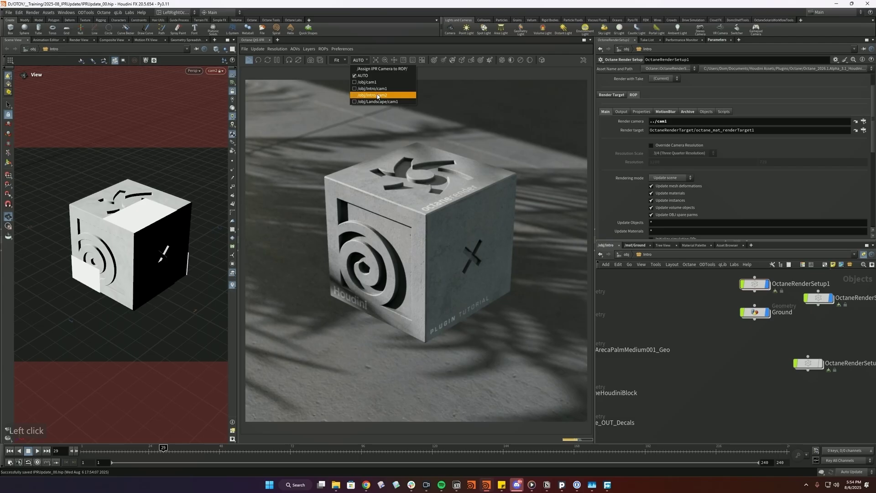
# Step: Enable Film Region and mark a render region over the cube's top corner
pyautogui.click(364, 60)
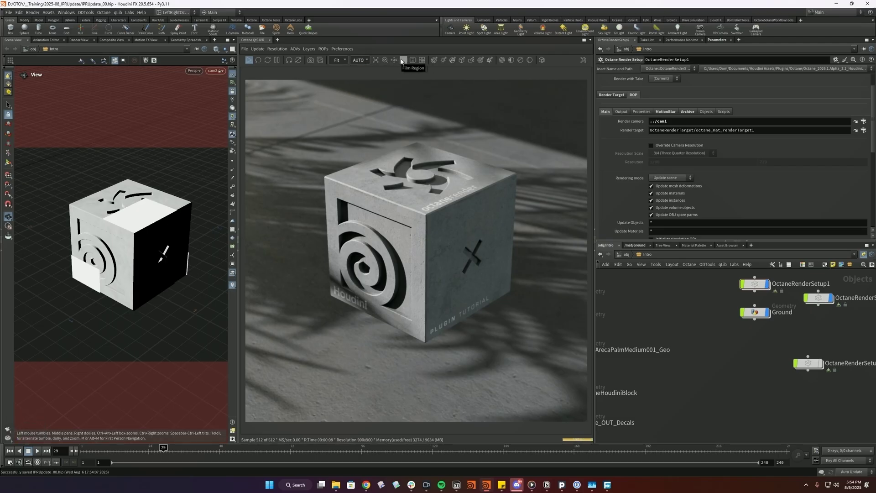
pyautogui.click(402, 72)
pyautogui.click(385, 208)
pyautogui.click(359, 194)
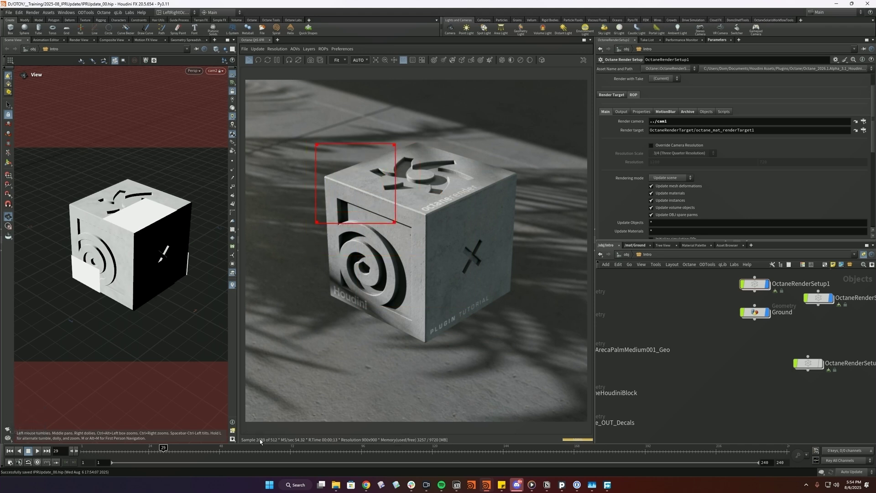
# Step: Adjust and shrink the film region to a small square on the cube's upper part
pyautogui.click(413, 62)
pyautogui.click(413, 62)
pyautogui.click(424, 201)
pyautogui.click(435, 203)
pyautogui.click(400, 199)
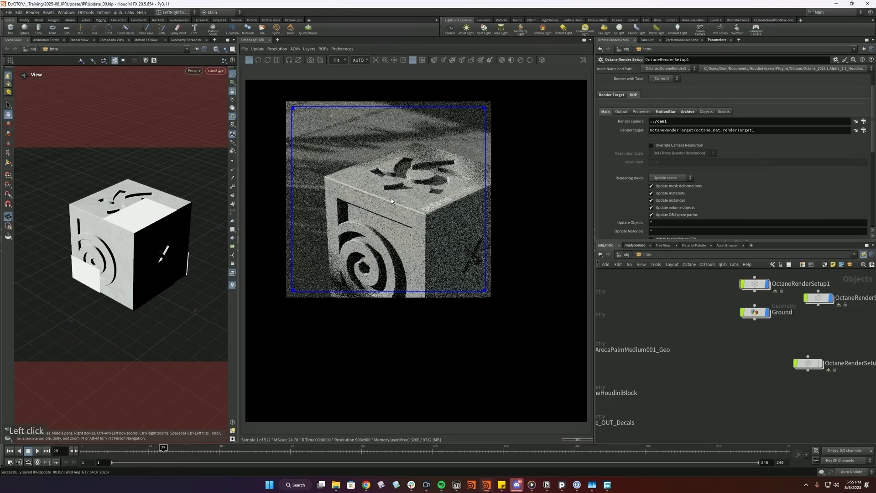
pyautogui.click(378, 196)
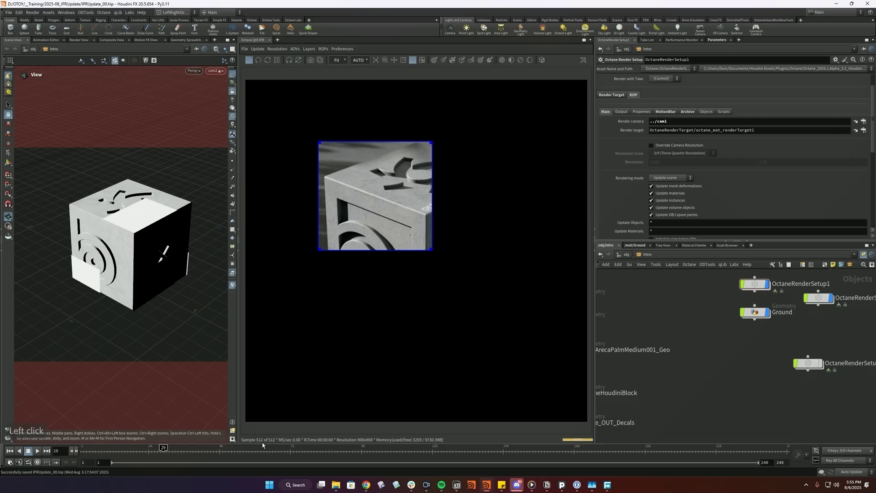
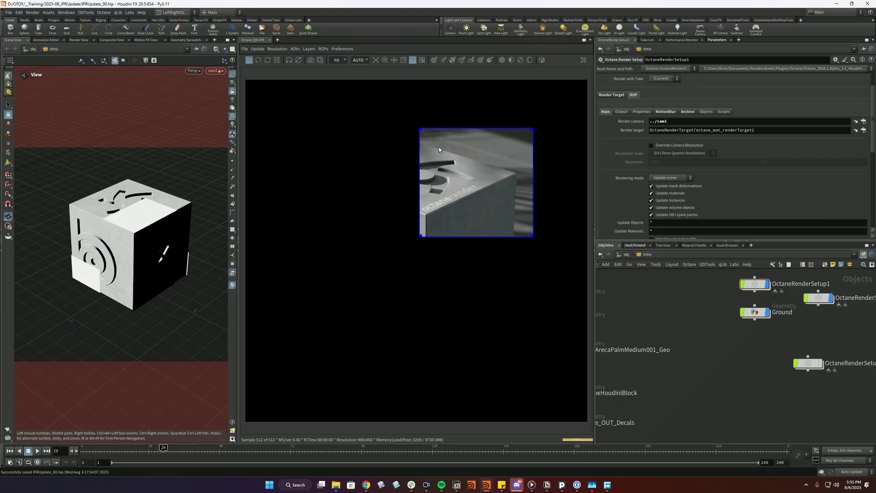
# Step: Disable Film Region to render the full frame and enable Zoom Perspective
pyautogui.click(415, 62)
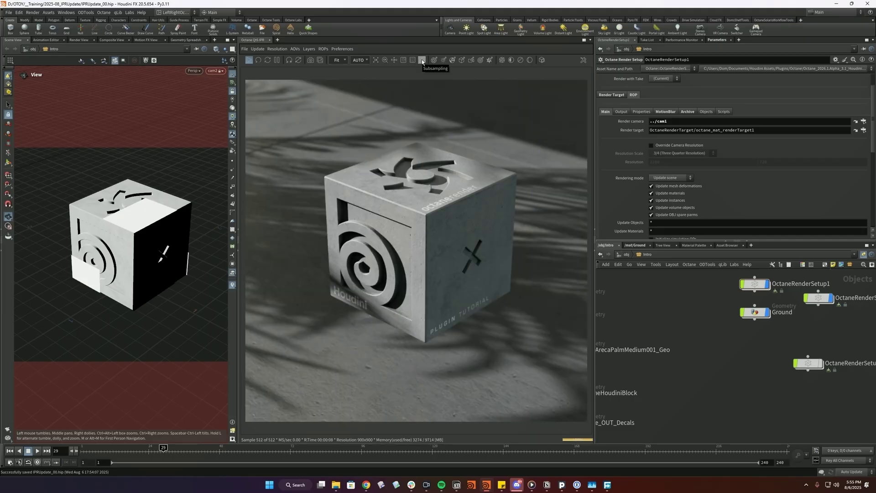
pyautogui.click(424, 61)
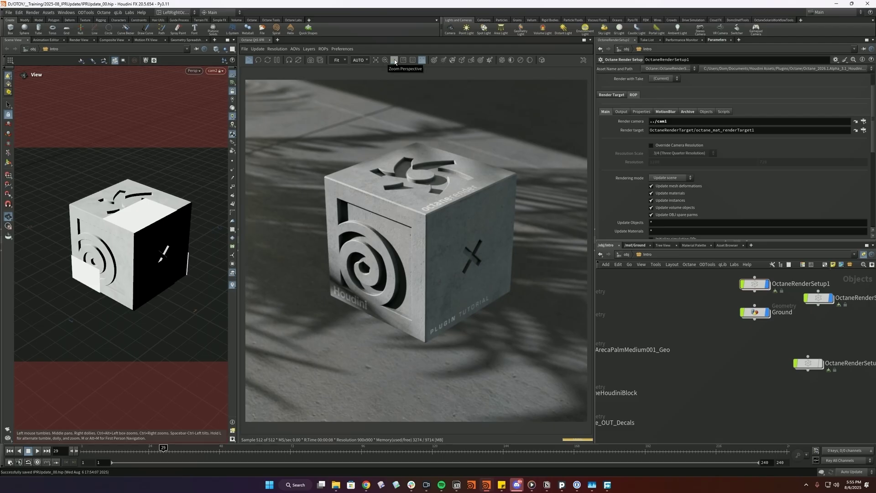
pyautogui.click(393, 93)
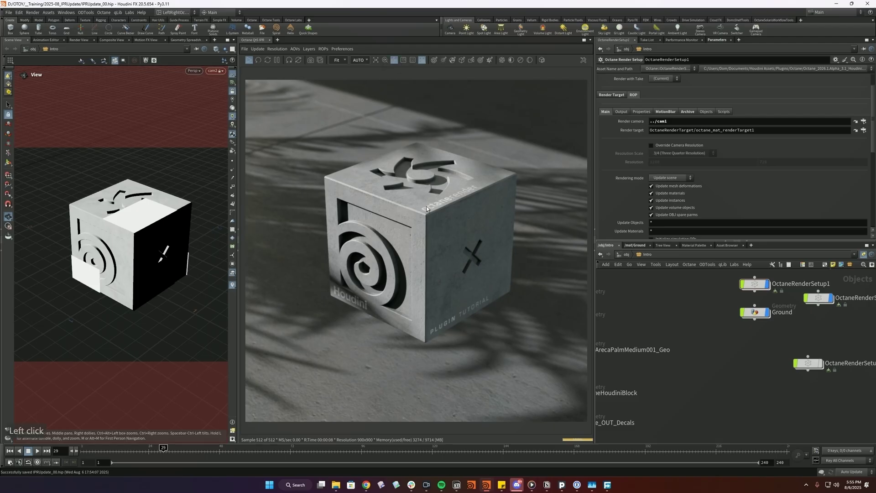
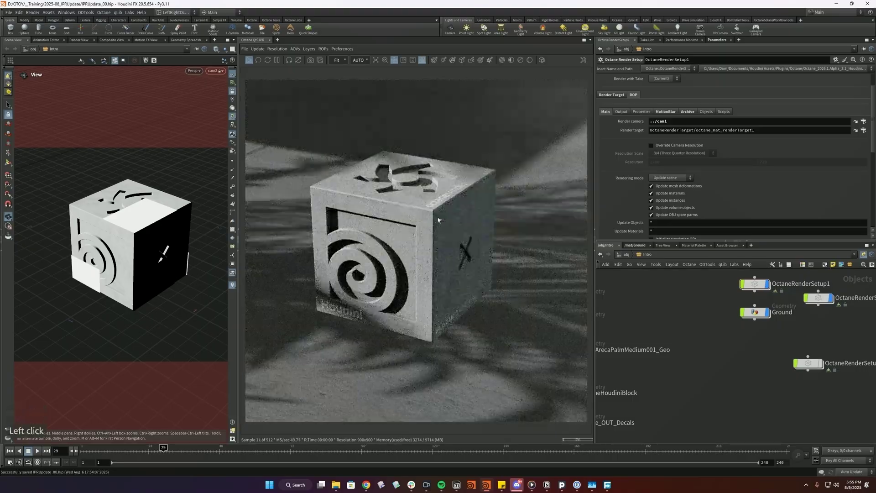
# Step: Zoom and orbit the preview to a closer, lower view of the cube
pyautogui.click(451, 200)
pyautogui.click(430, 216)
pyautogui.click(377, 211)
pyautogui.click(408, 220)
pyautogui.click(447, 227)
pyautogui.click(441, 222)
pyautogui.click(443, 224)
pyautogui.click(436, 221)
pyautogui.click(413, 220)
pyautogui.click(429, 216)
pyautogui.click(415, 204)
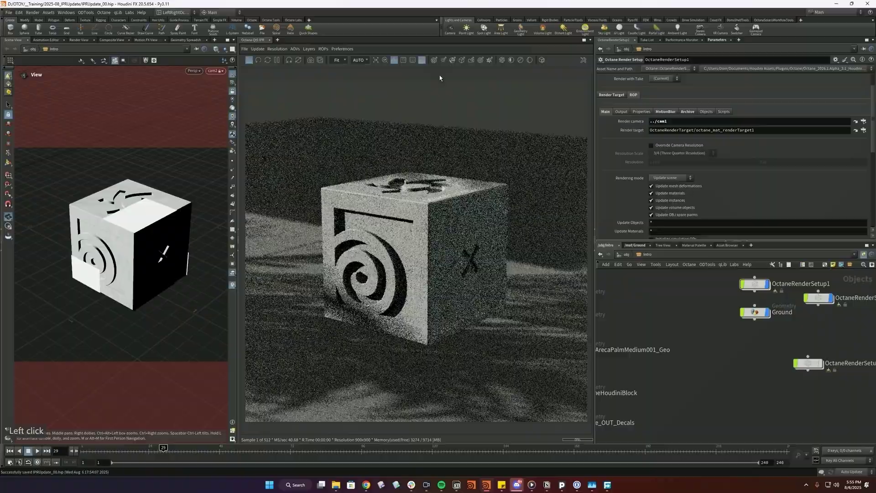
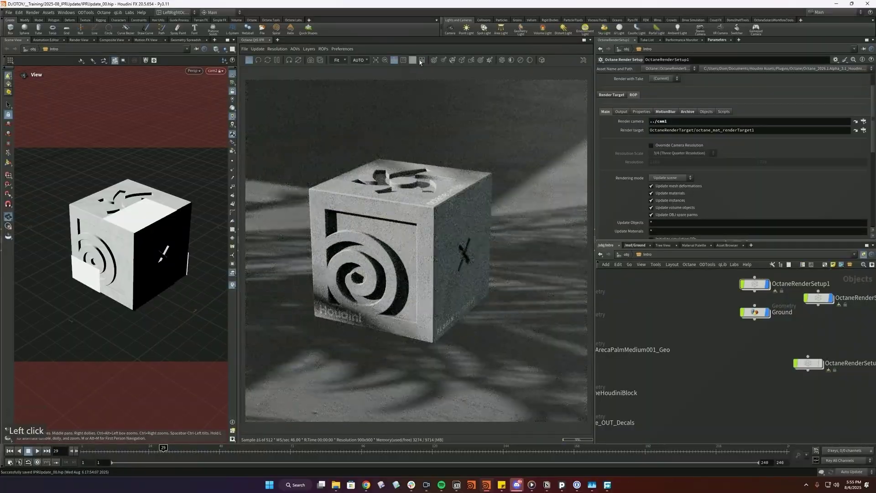
# Step: Restore the original camera view and turn on focus picking in the preview
pyautogui.click(420, 106)
pyautogui.click(429, 63)
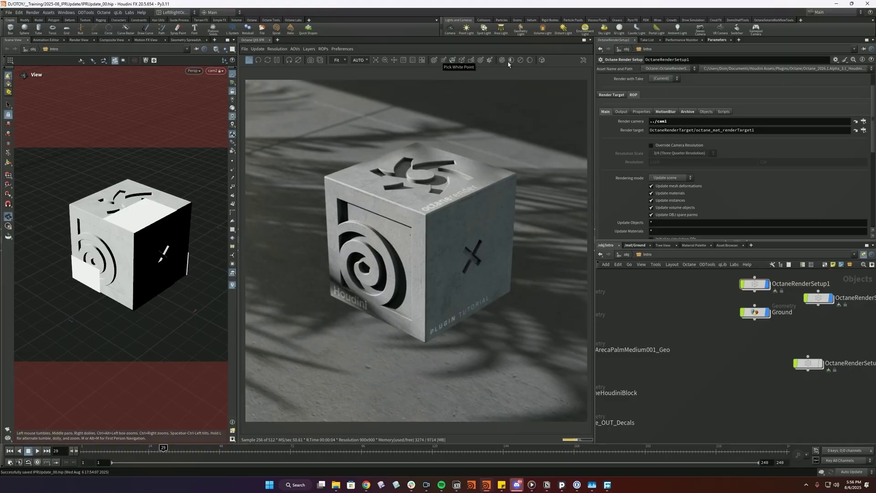
pyautogui.doubleClick(436, 63)
pyautogui.click(449, 200)
pyautogui.doubleClick(487, 118)
pyautogui.click(415, 208)
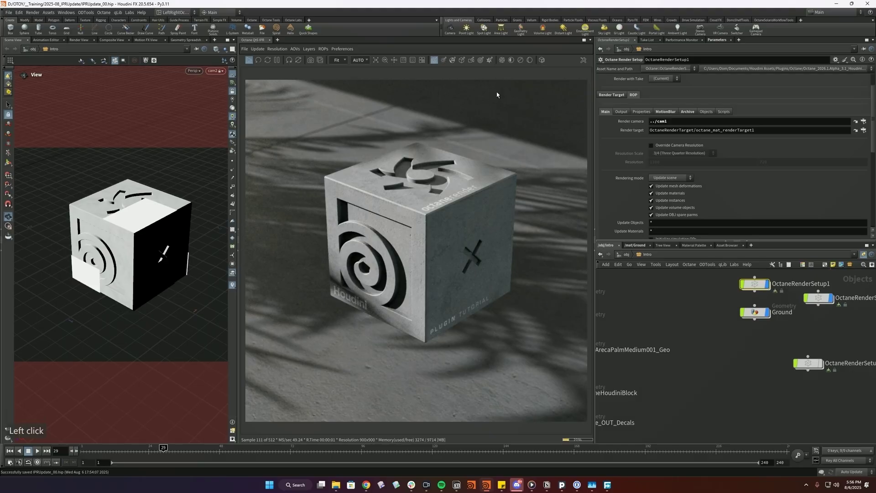
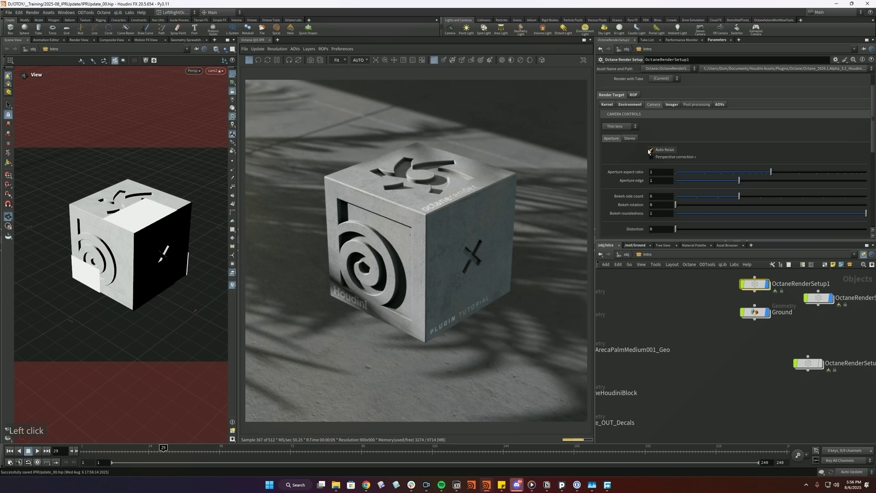
# Step: Uncheck Auto-focus in the render setup's Camera settings
pyautogui.click(657, 151)
pyautogui.click(656, 151)
pyautogui.doubleClick(493, 126)
pyautogui.click(451, 194)
pyautogui.click(437, 200)
pyautogui.click(406, 216)
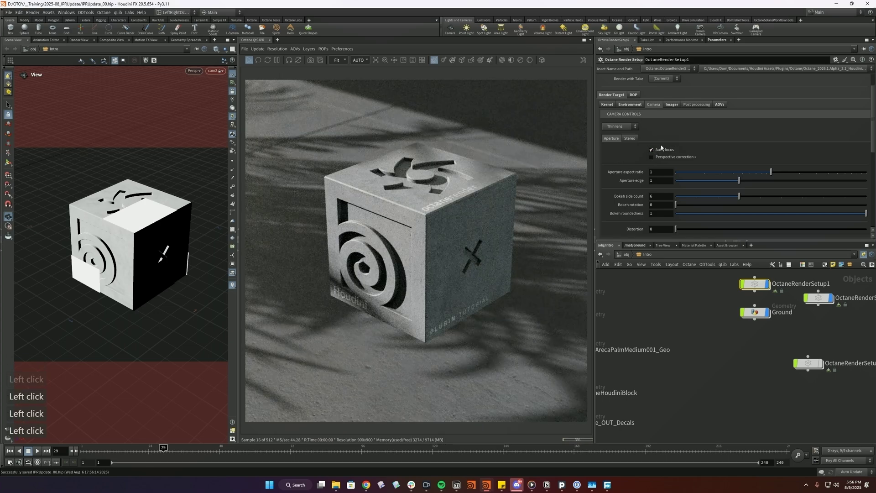
pyautogui.click(582, 168)
pyautogui.doubleClick(520, 105)
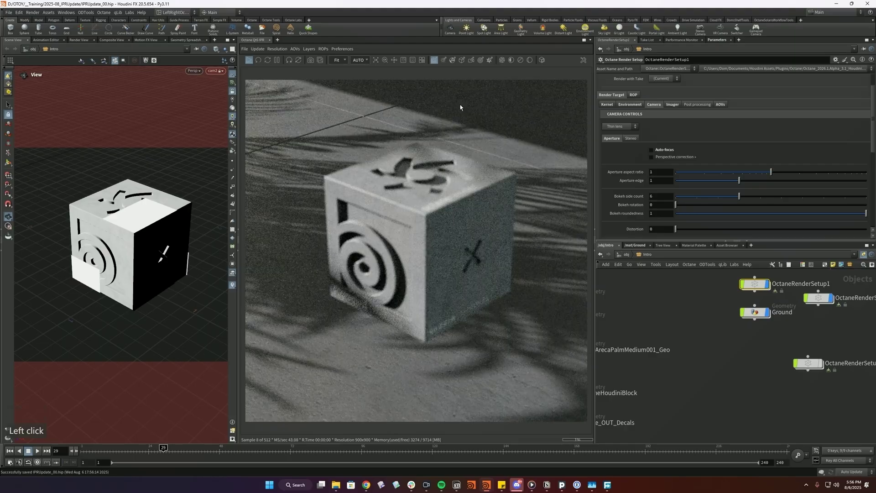
# Step: Pick the focus point on the cube so it renders sharp
pyautogui.click(421, 249)
pyautogui.click(446, 125)
pyautogui.click(444, 106)
pyautogui.click(437, 62)
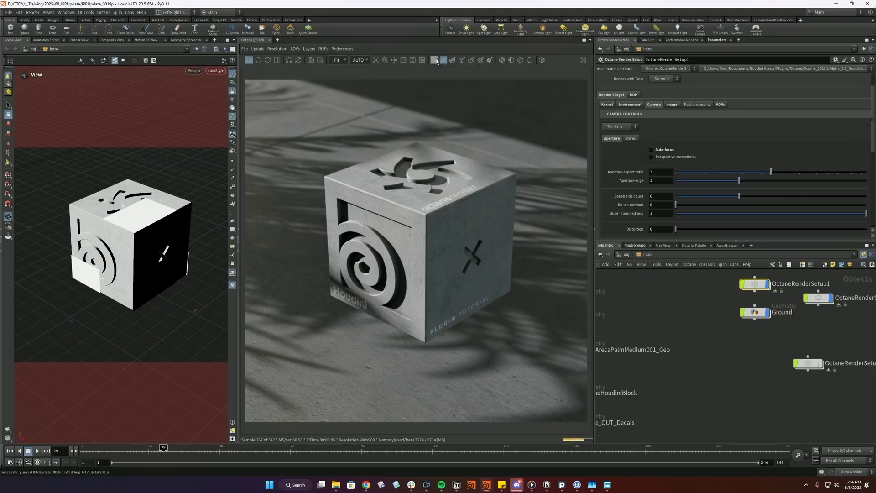
# Step: Pick the cube's material from the render and view its geometry network
pyautogui.click(454, 61)
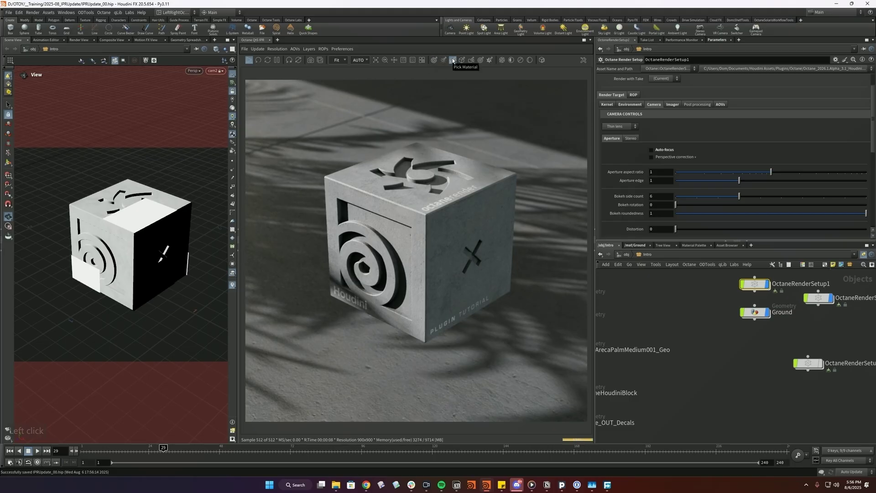
pyautogui.click(458, 69)
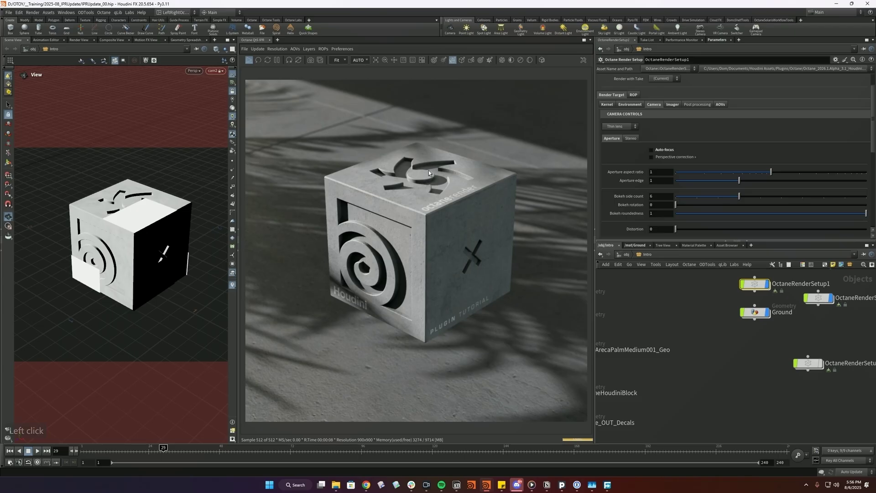
pyautogui.click(474, 174)
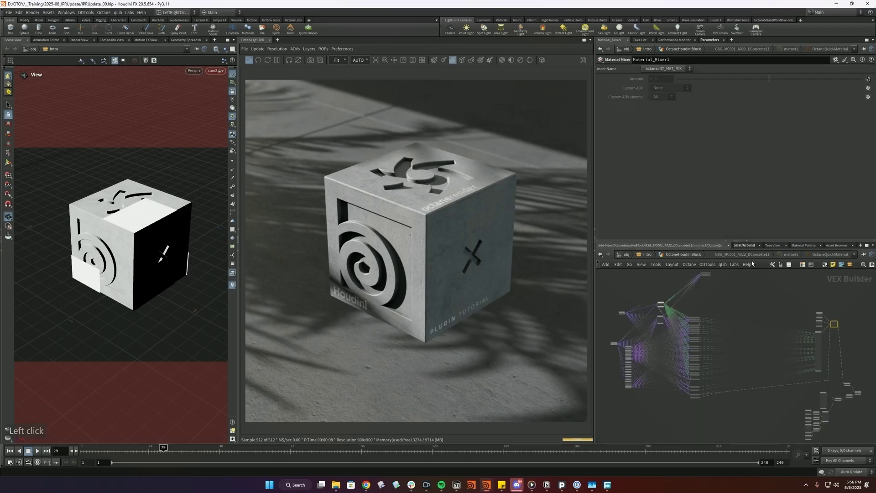
pyautogui.click(688, 259)
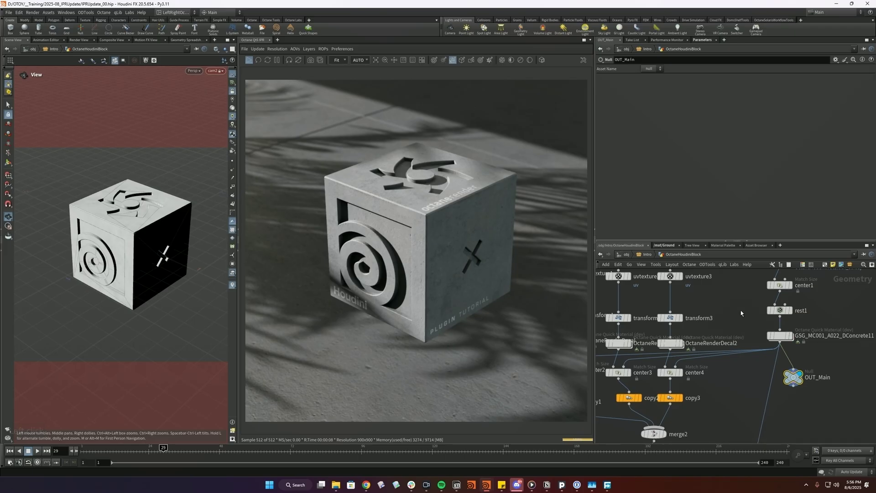
pyautogui.click(648, 255)
# Step: Pick the ground, OctaneHoudiniBlock and decals objects from the render at /obj level
pyautogui.click(551, 265)
pyautogui.click(535, 252)
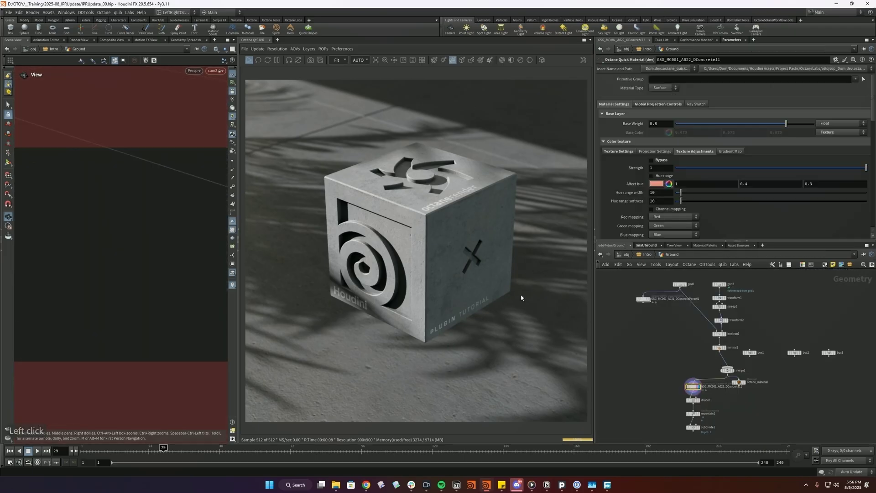
pyautogui.doubleClick(653, 255)
pyautogui.click(466, 62)
pyautogui.click(467, 195)
pyautogui.click(263, 230)
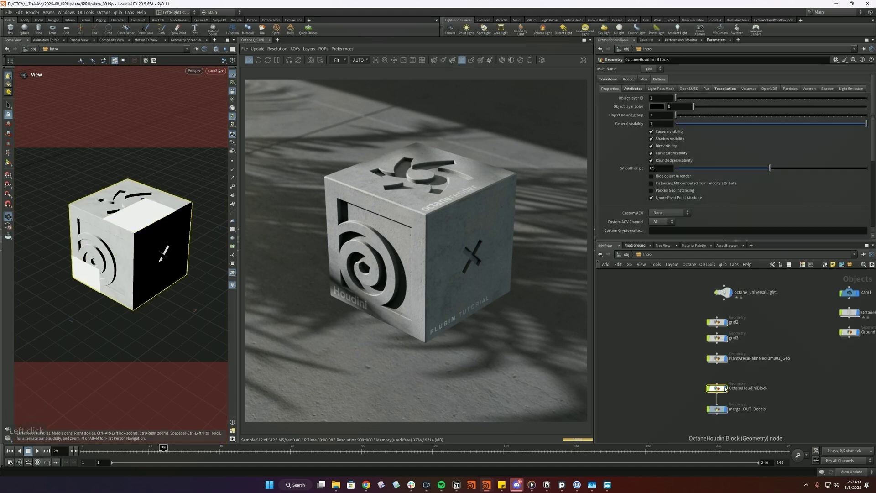
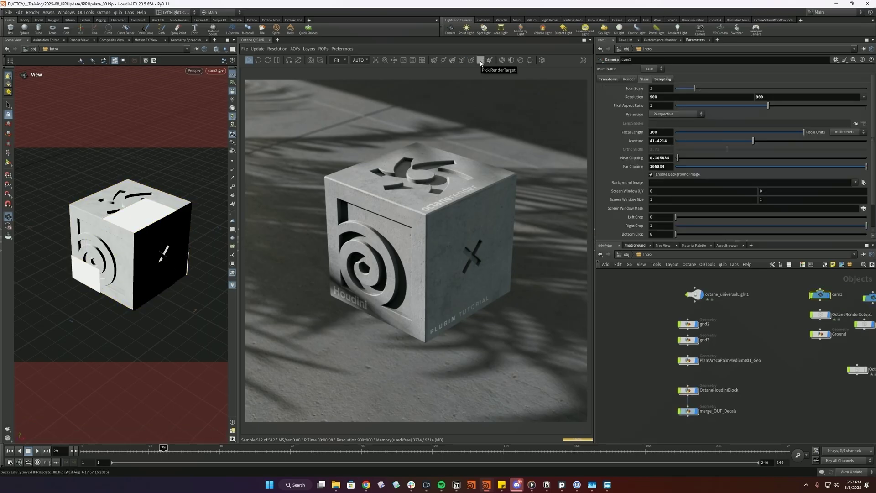
# Step: Pick the camera, render target and a grid from the IPR, then show the Environment lighting settings
pyautogui.click(482, 63)
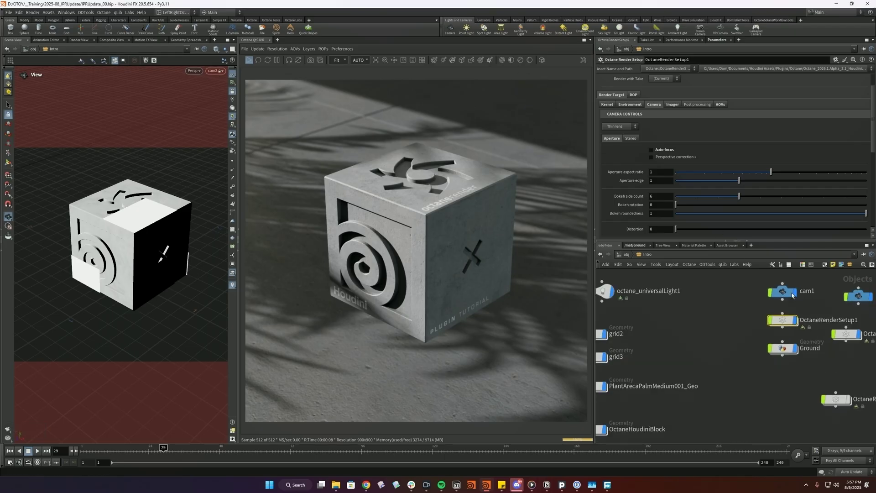
pyautogui.doubleClick(487, 60)
pyautogui.click(492, 59)
pyautogui.click(483, 59)
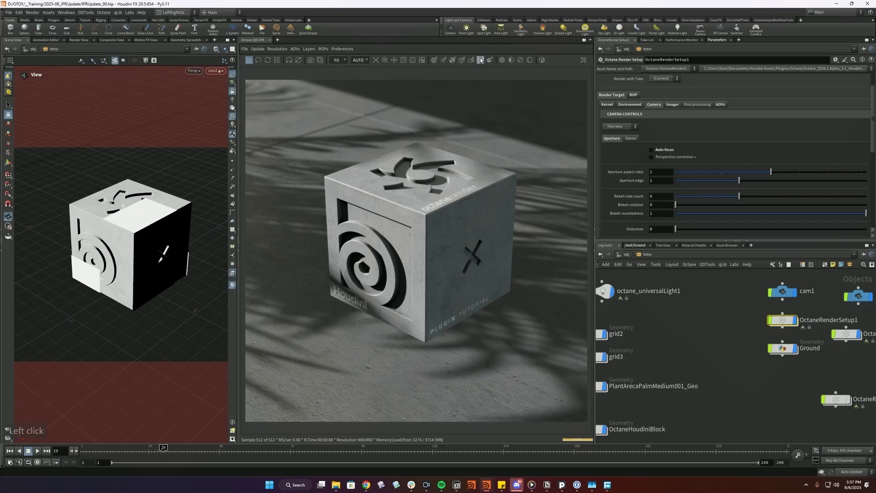
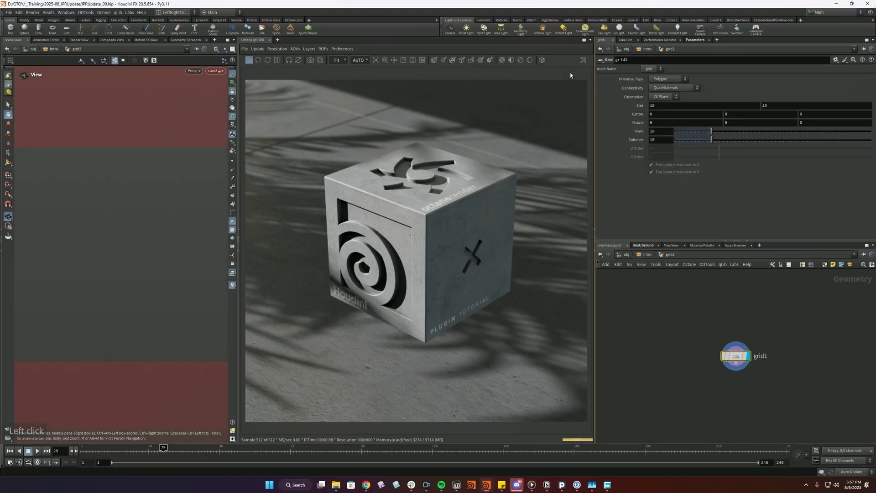
pyautogui.click(484, 60)
# Step: Disable DOF in the IPR and show the Render Target's clay and disk-DOF options under MotionBlur
pyautogui.click(631, 106)
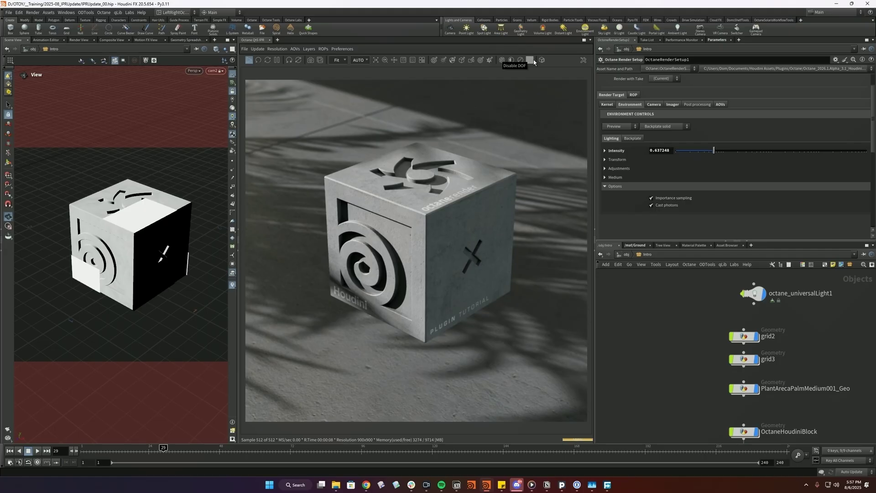
pyautogui.click(503, 63)
pyautogui.click(503, 64)
pyautogui.click(638, 99)
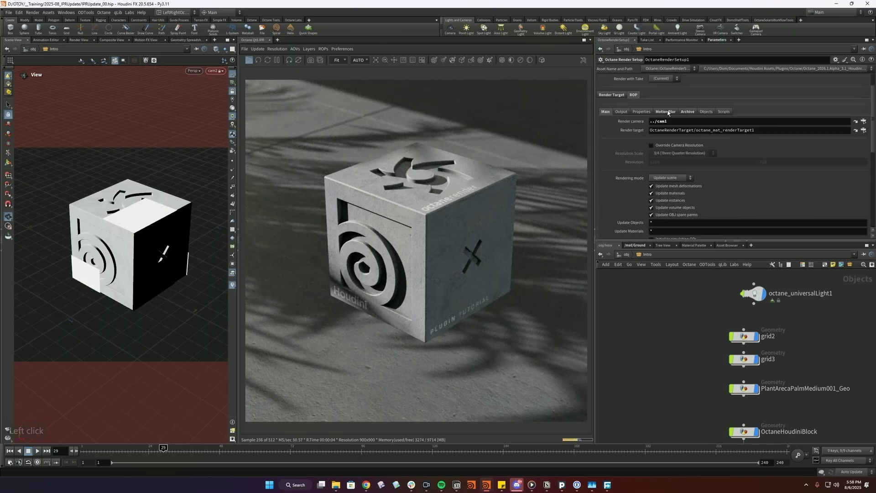
pyautogui.click(645, 110)
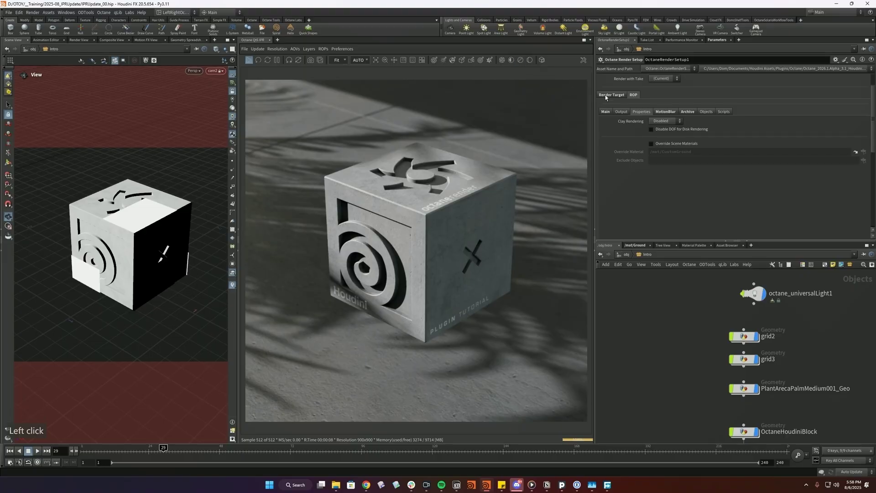
# Step: Show the Imager's Denoiser settings and toggle Show Denoised to view the denoised render
pyautogui.click(607, 96)
pyautogui.click(523, 64)
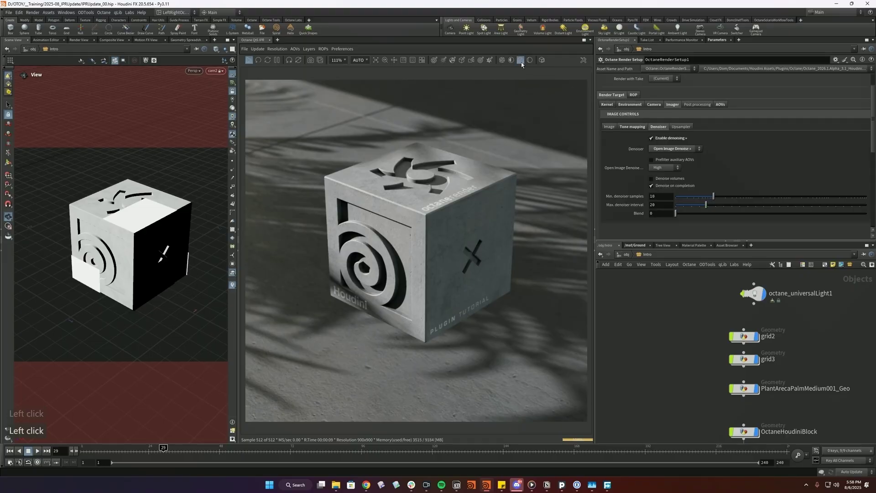
pyautogui.click(524, 64)
pyautogui.click(524, 64)
pyautogui.click(523, 64)
pyautogui.click(524, 64)
pyautogui.click(524, 64)
pyautogui.click(523, 64)
pyautogui.click(523, 63)
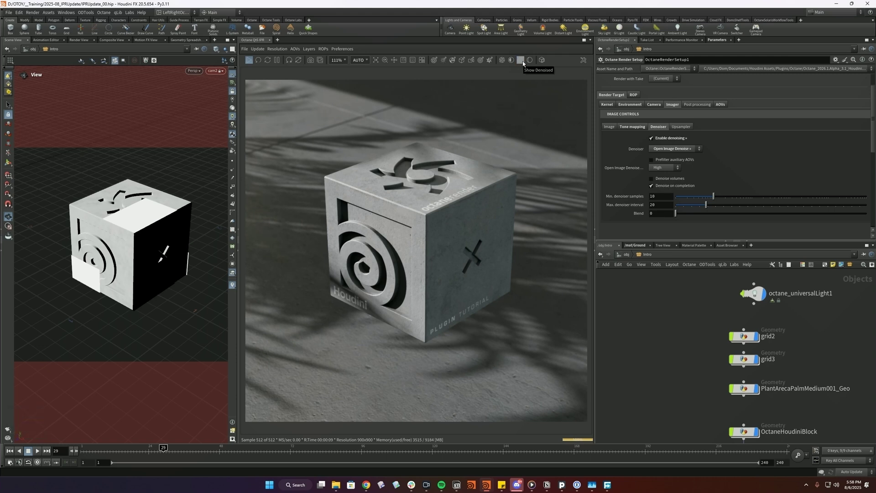
# Step: Preview the scene in Clay mode, then switch Clay off to restore the textured concrete cube
pyautogui.click(532, 64)
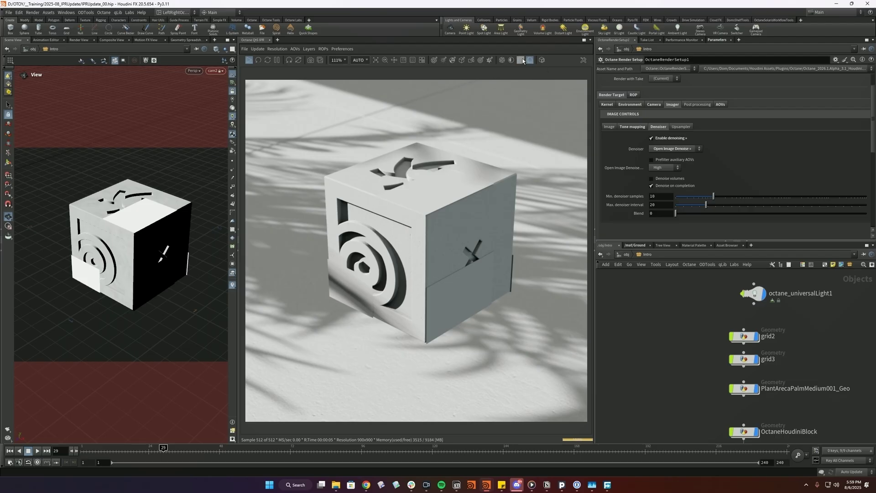
pyautogui.click(532, 61)
pyautogui.click(550, 67)
pyautogui.click(544, 62)
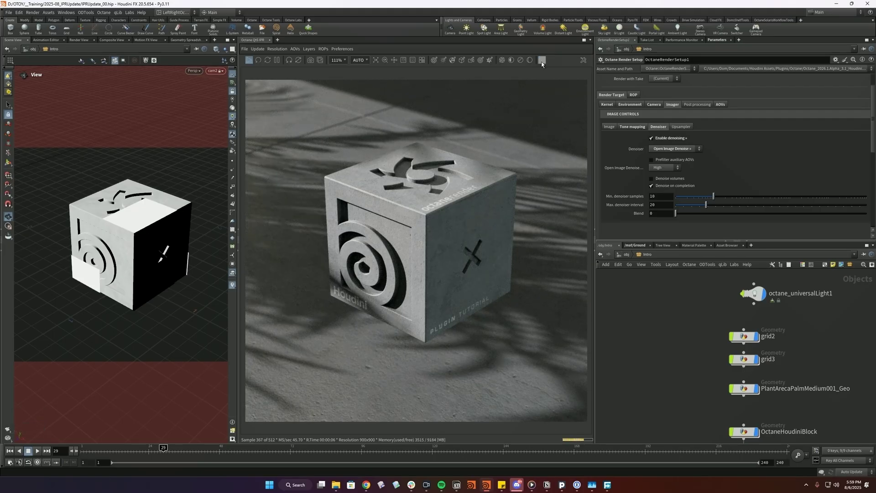
pyautogui.click(543, 64)
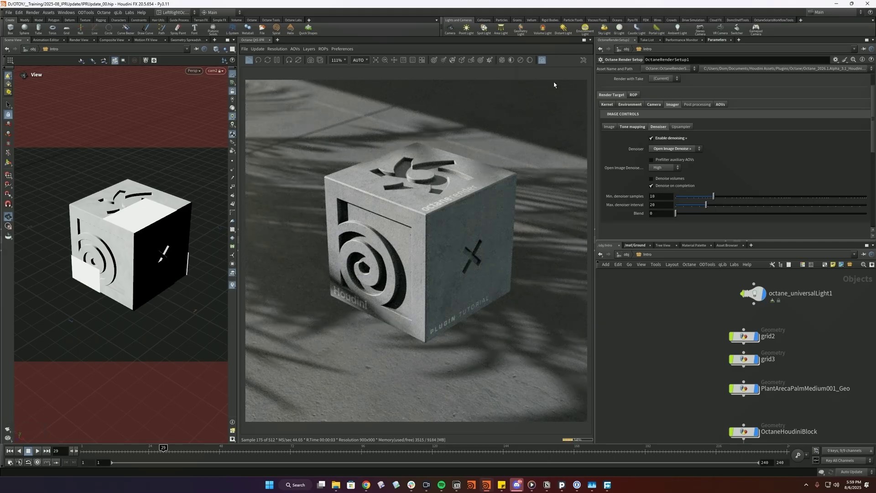
pyautogui.click(544, 61)
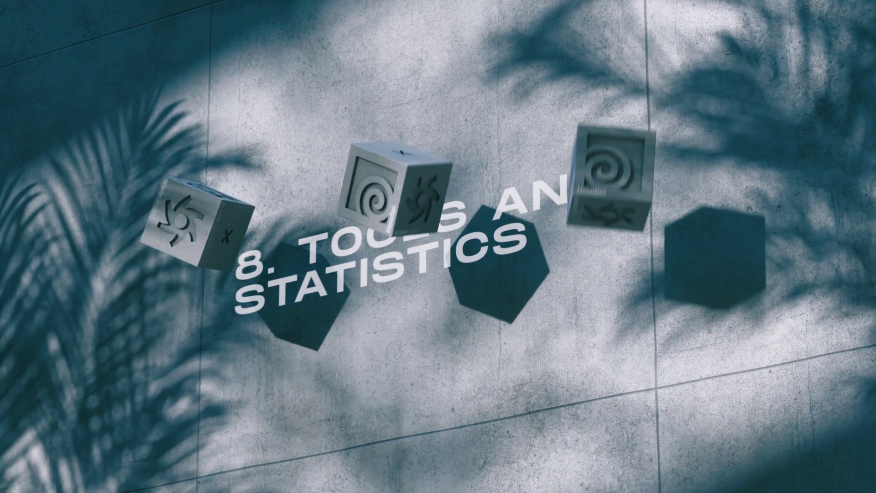
pyautogui.doubleClick(585, 60)
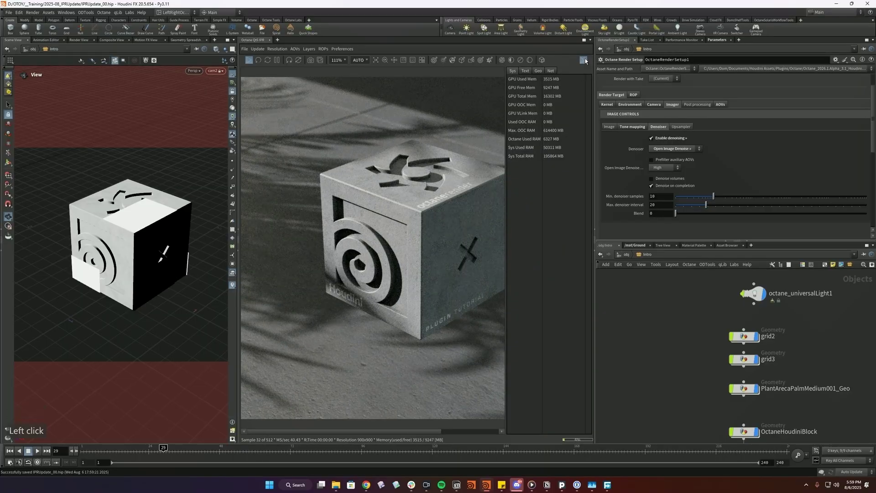
pyautogui.click(587, 60)
pyautogui.click(587, 61)
pyautogui.click(531, 74)
pyautogui.click(516, 73)
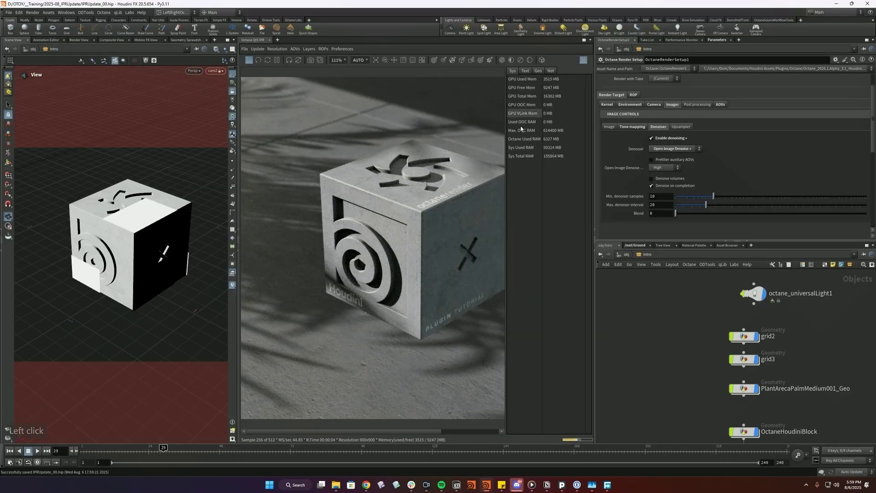
pyautogui.click(531, 73)
pyautogui.click(536, 69)
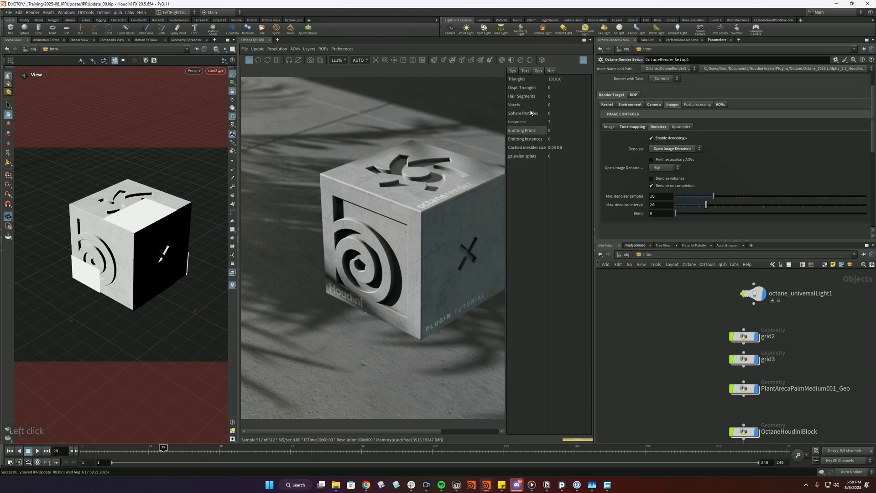
pyautogui.click(551, 74)
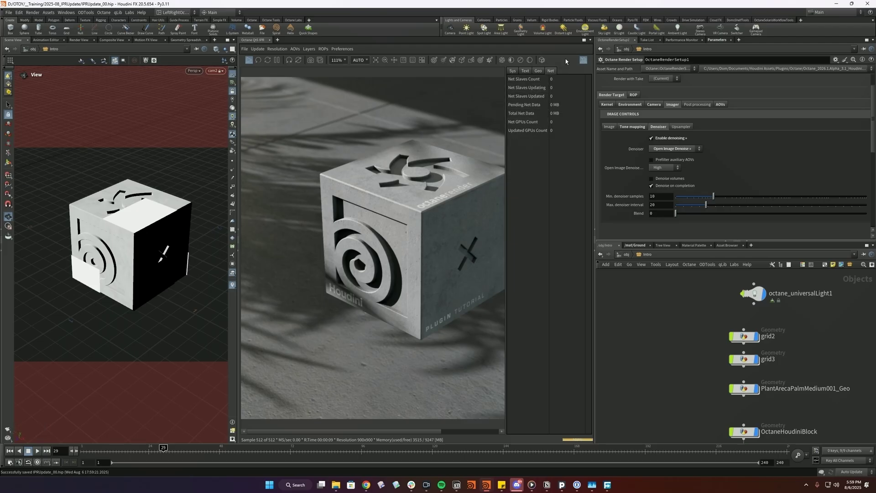
pyautogui.click(556, 102)
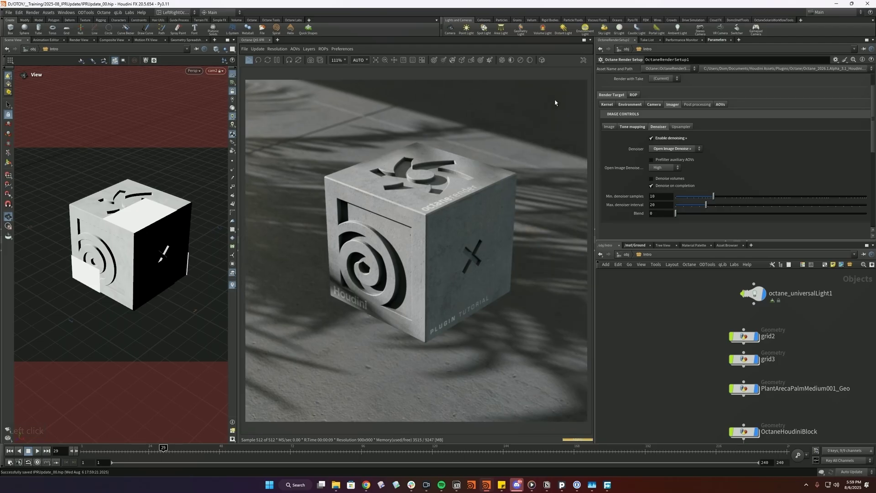